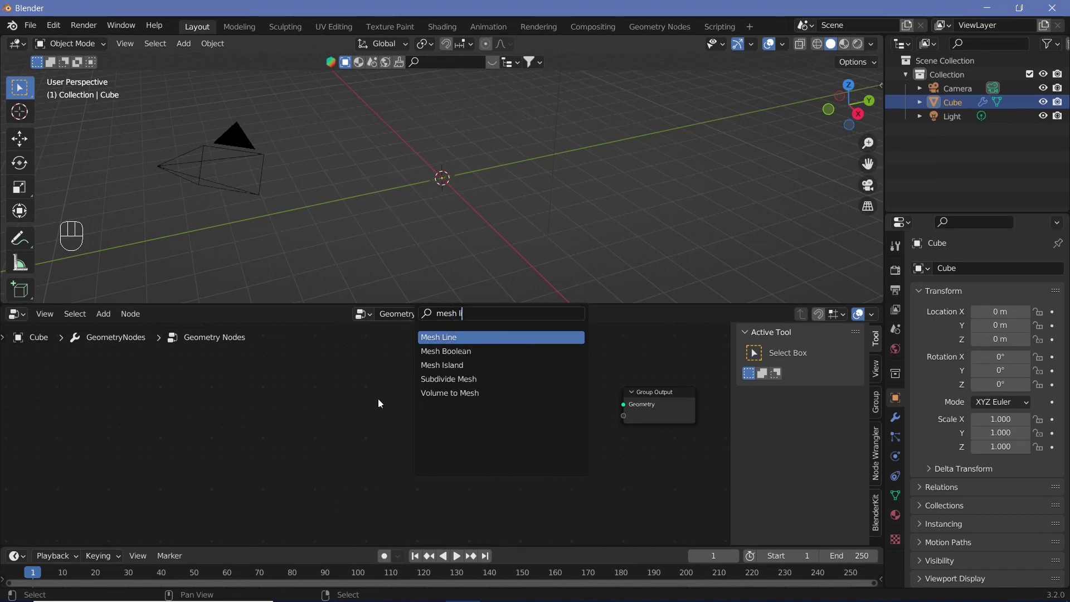
Wire a Mesh Line into Instance on Points with a circle as the instance, feeding Group Output.
left_click_drag(430, 397, 468, 380)
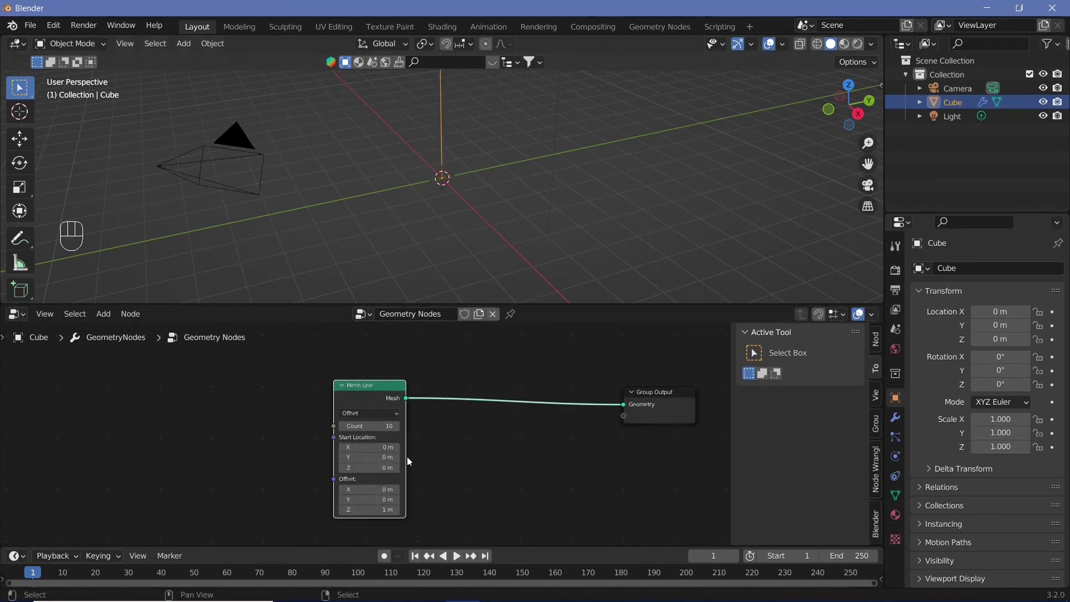
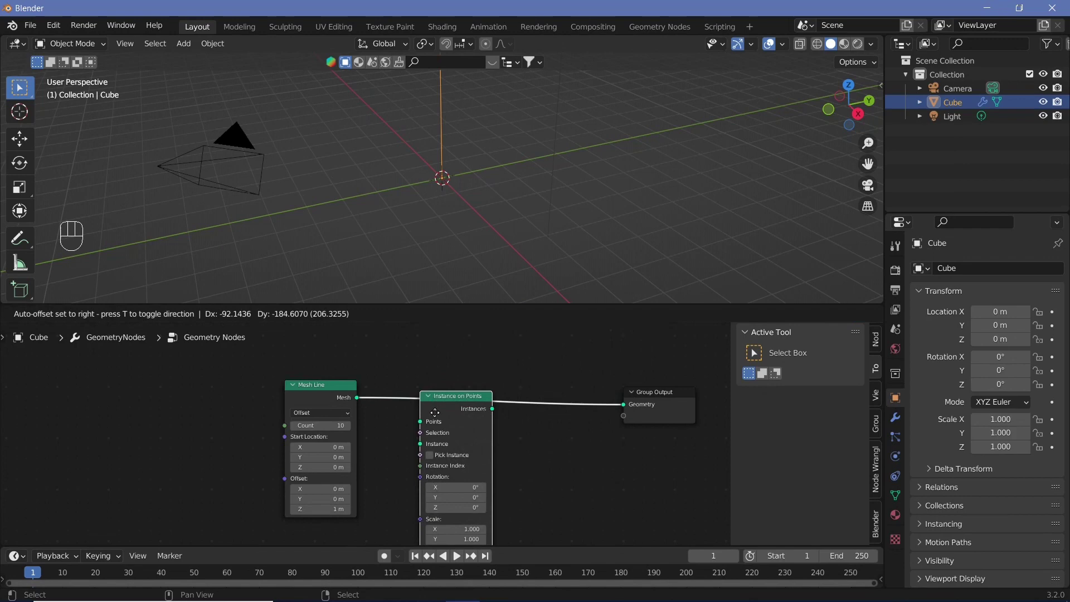
left_click(320, 396)
left_click_drag(340, 456, 385, 453)
key("shift+a")
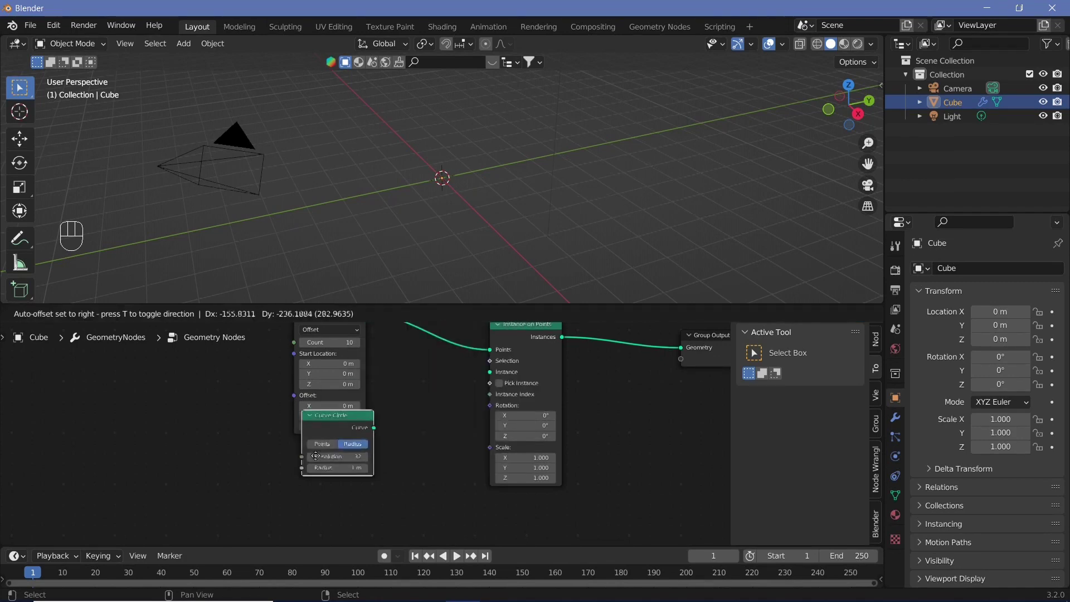
left_click_drag(421, 430, 418, 464)
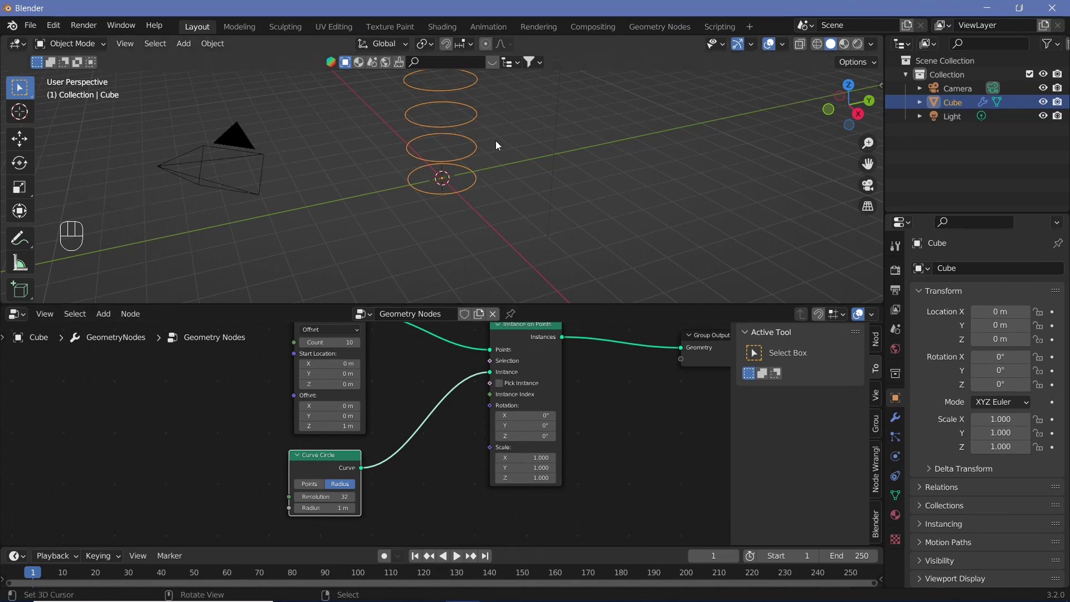
Orbit the viewport to inspect the stacked column of rings.
middle_click(468, 194)
left_click_drag(467, 206, 428, 160)
scroll("down", 3)
scroll("up", 3)
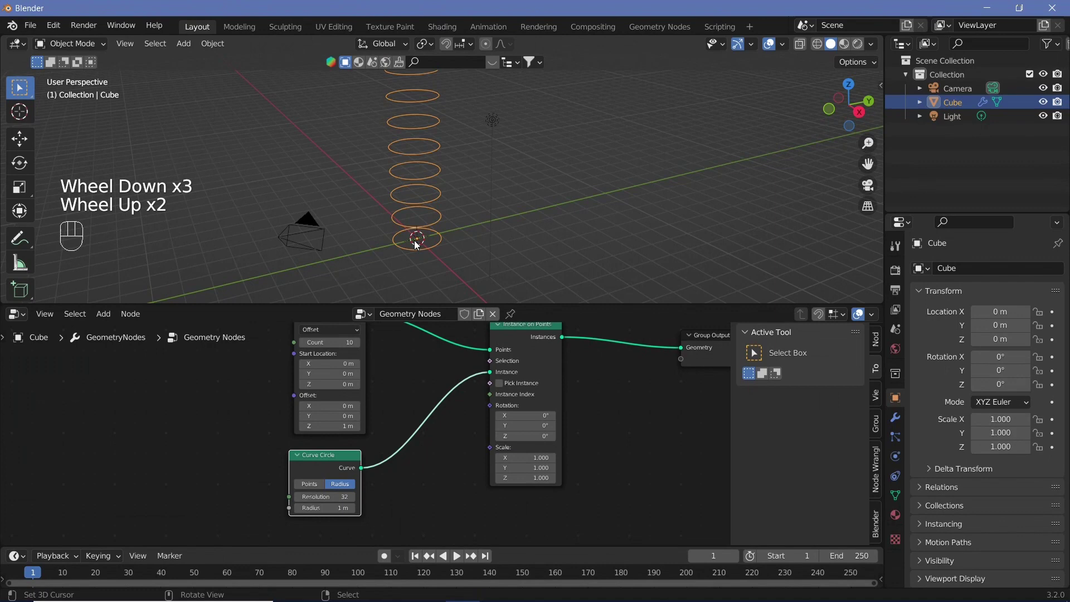
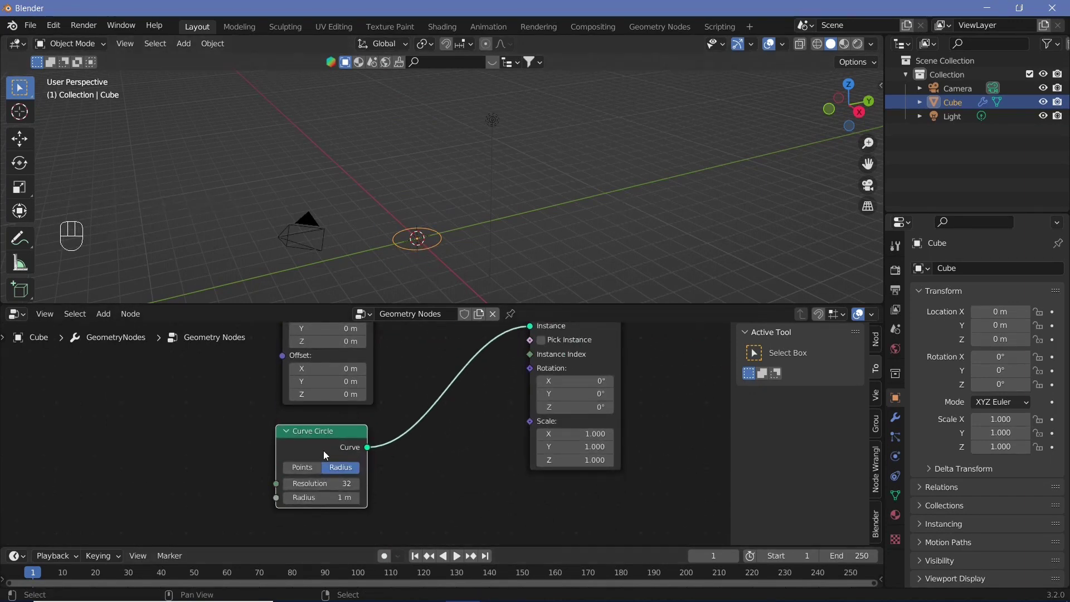
Drive the instance Scale with a value so the rings grow into concentric circles.
key("shift+a")
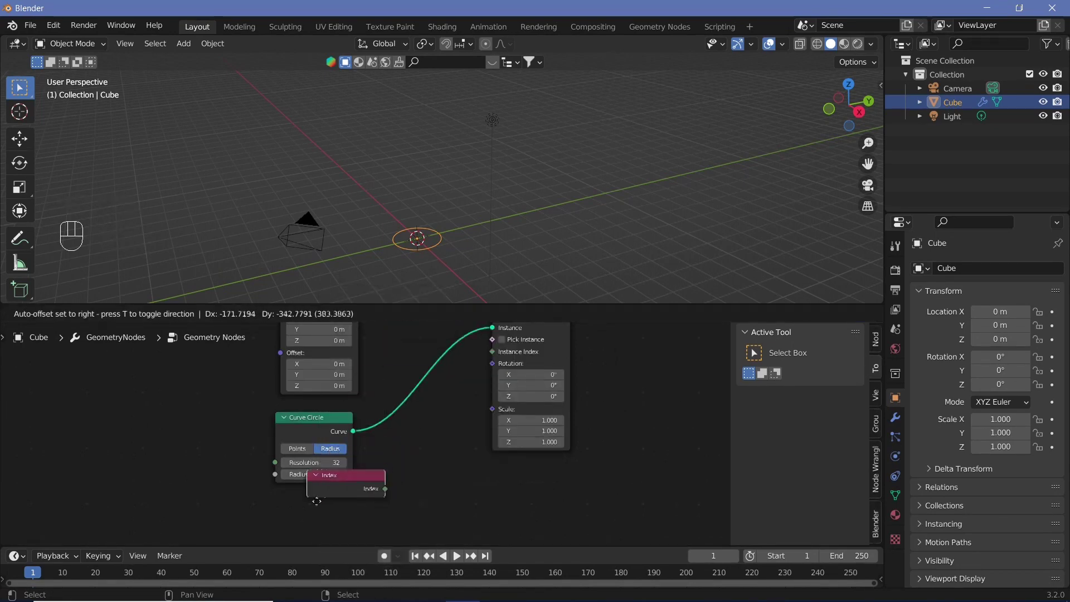
left_click(357, 518)
left_click_drag(463, 219, 447, 246)
left_click_drag(349, 232, 463, 494)
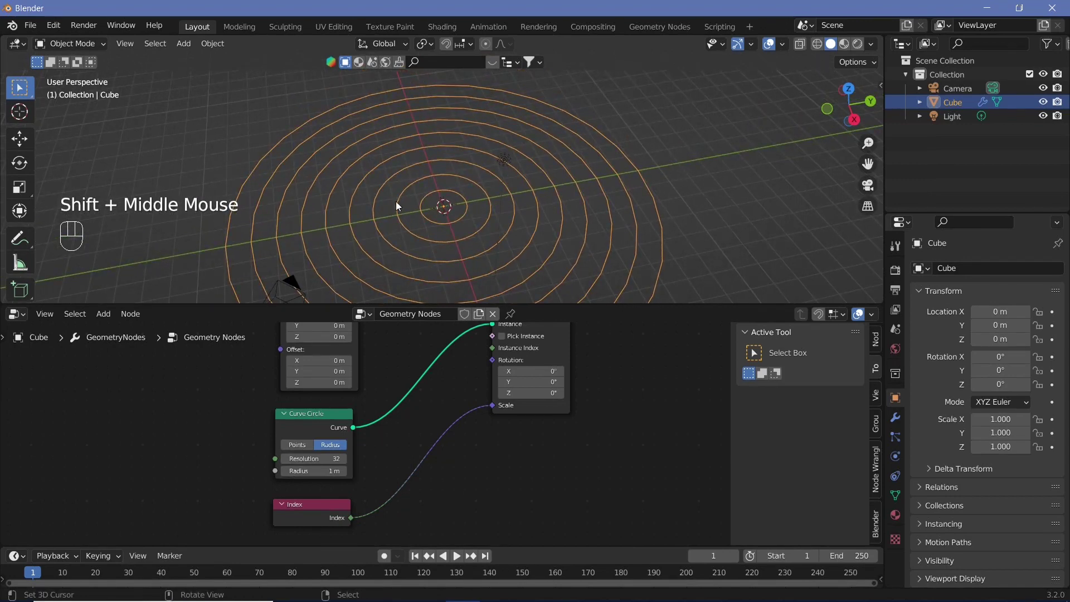
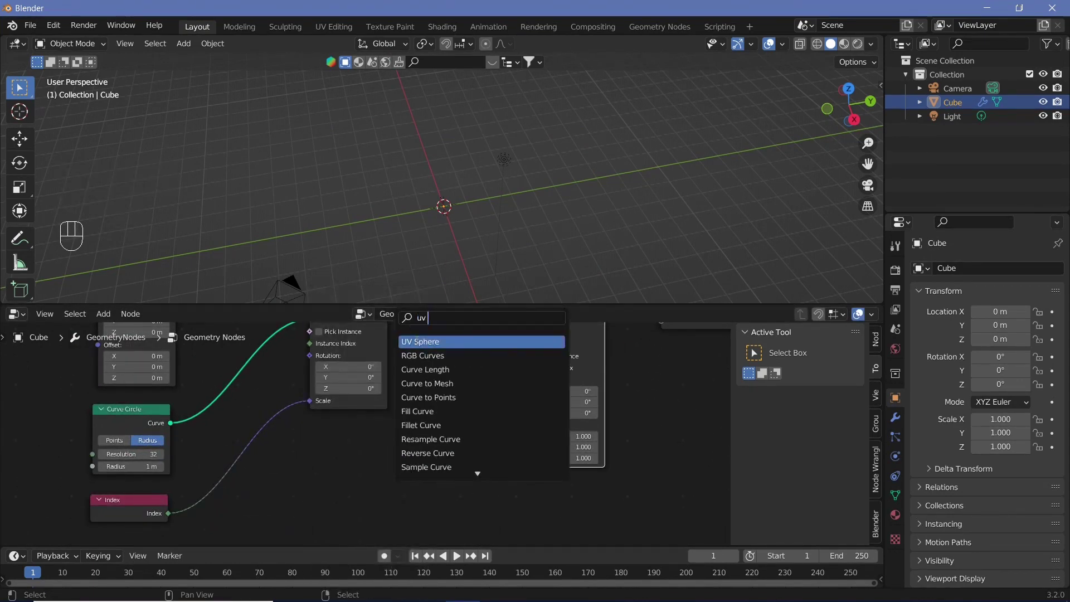
Instance UV Spheres at 0.06 scale on the rings and smooth-shade them with Set Shade Smooth.
left_click_drag(431, 459, 531, 395)
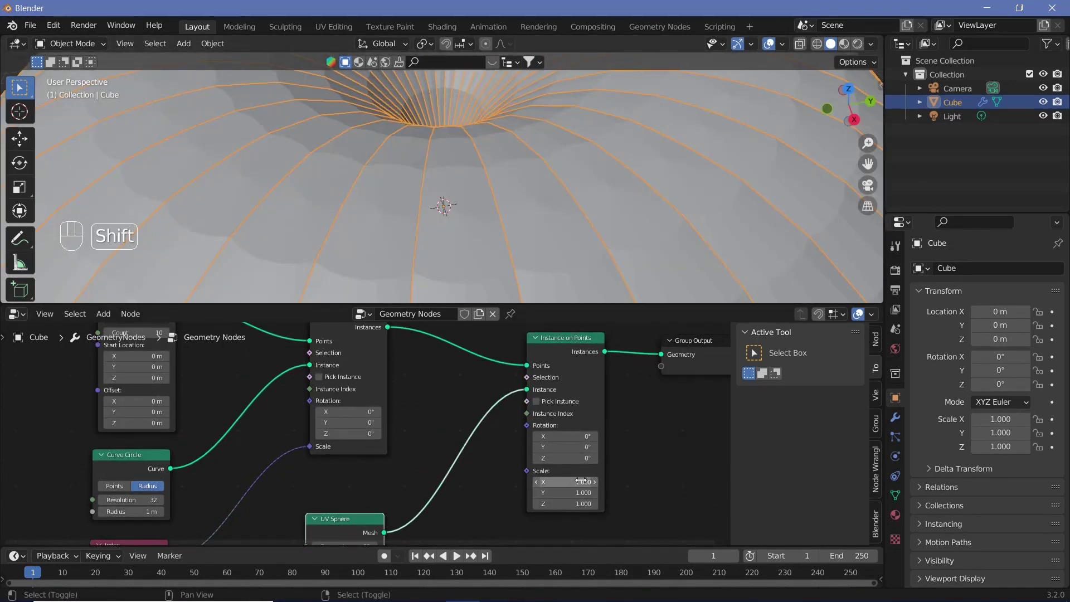
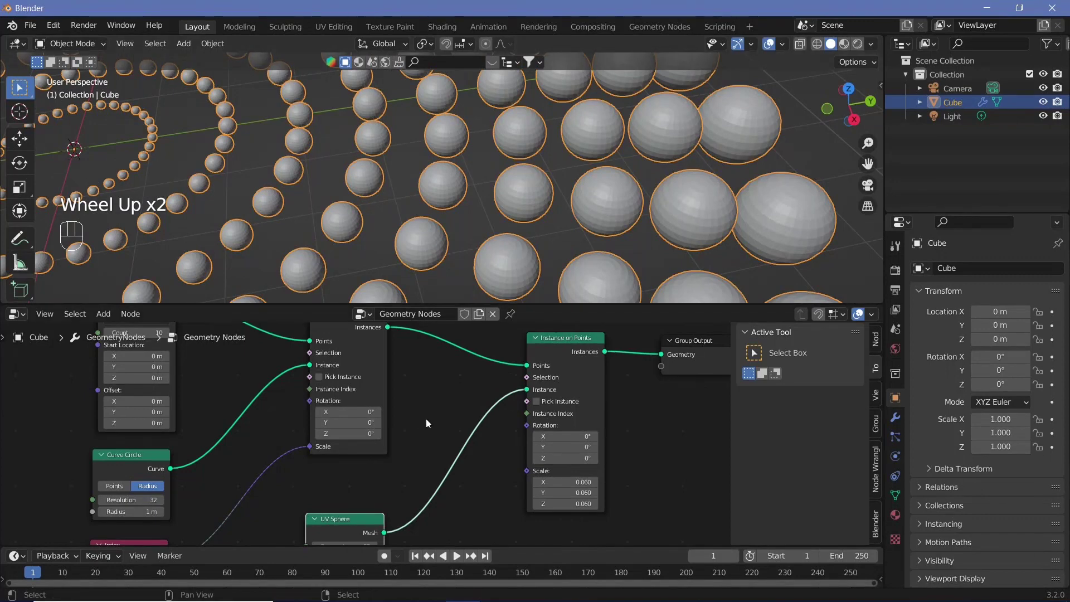
key("shift+a")
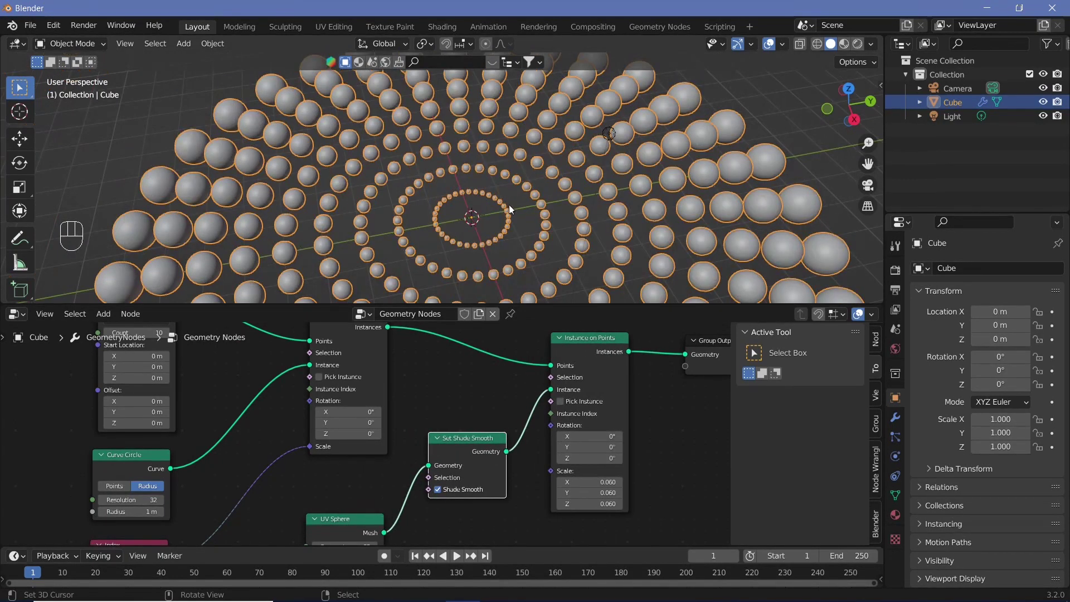
Add a Wave modifier to the object and preview the playback.
scroll("down", 3)
left_click_drag(481, 217, 897, 426)
left_click(897, 426)
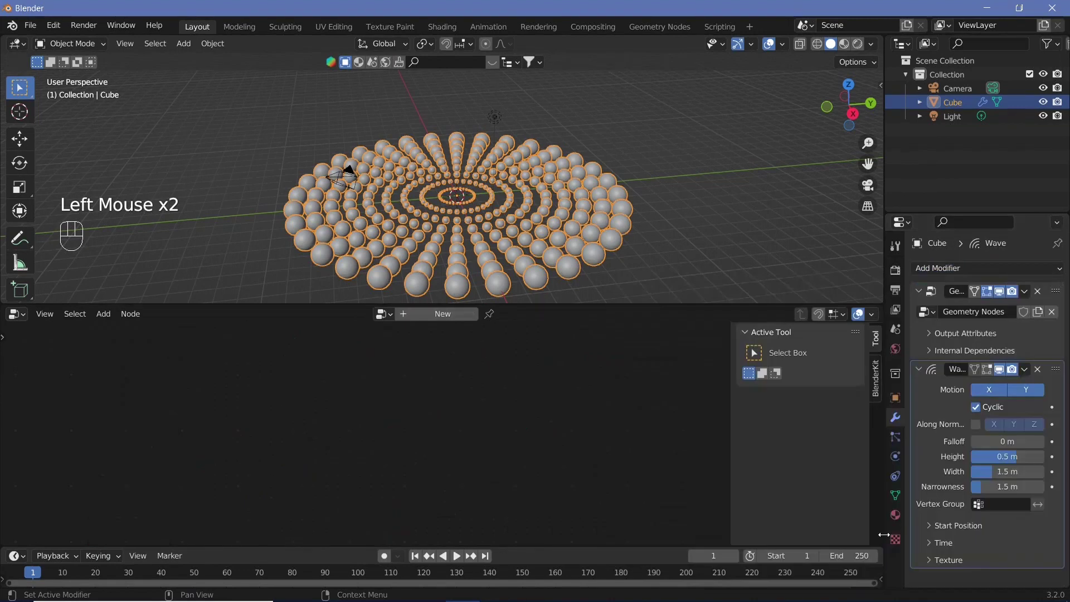
key("shift+space")
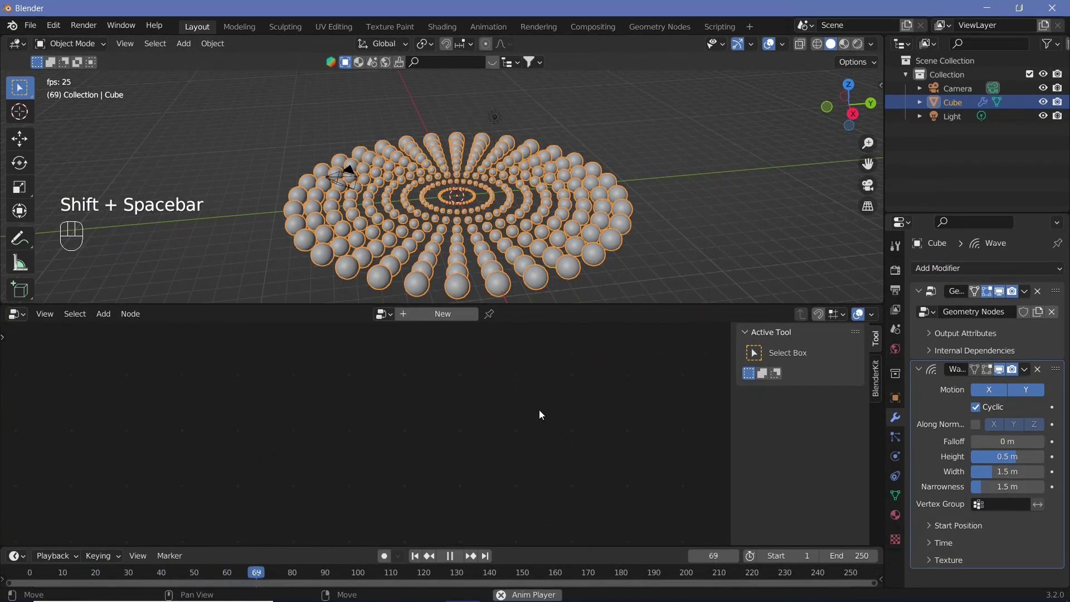
key("shift+space")
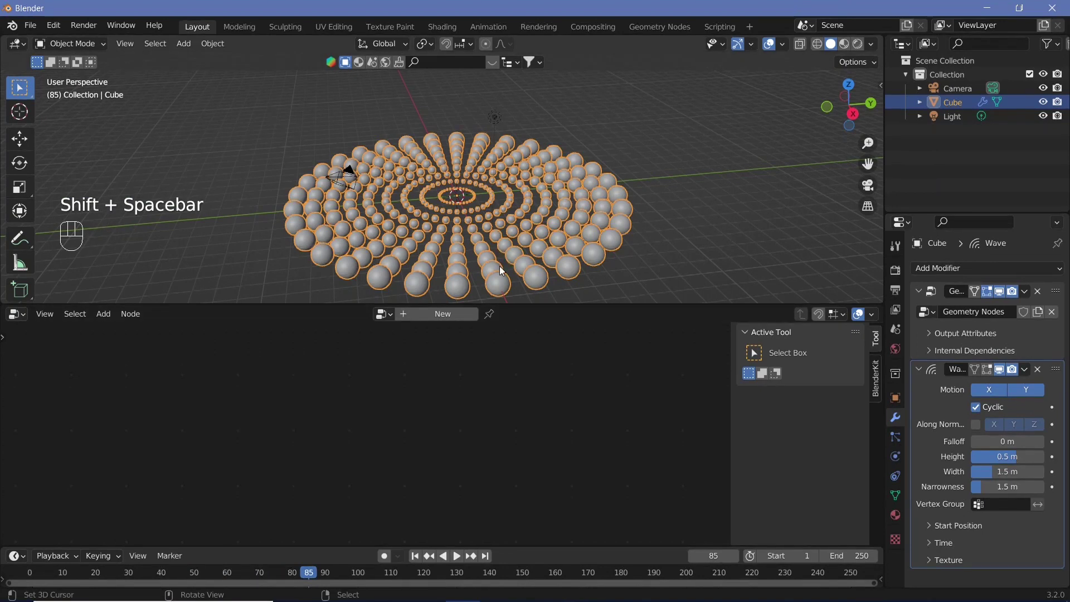
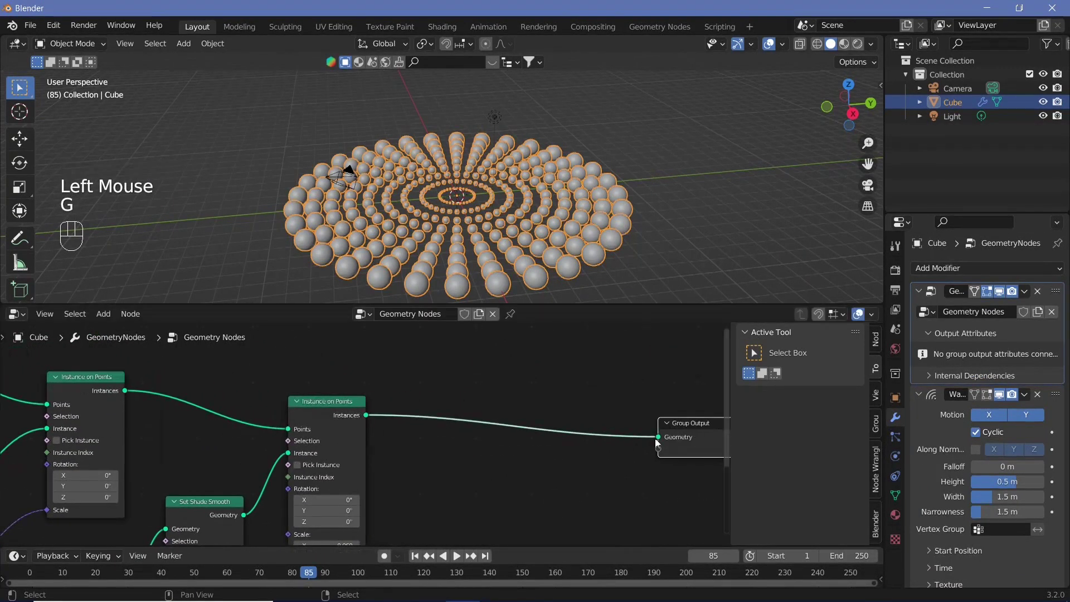
Insert Realize Instances before Group Output so the wave ripples the real spheres.
key("shift+a")
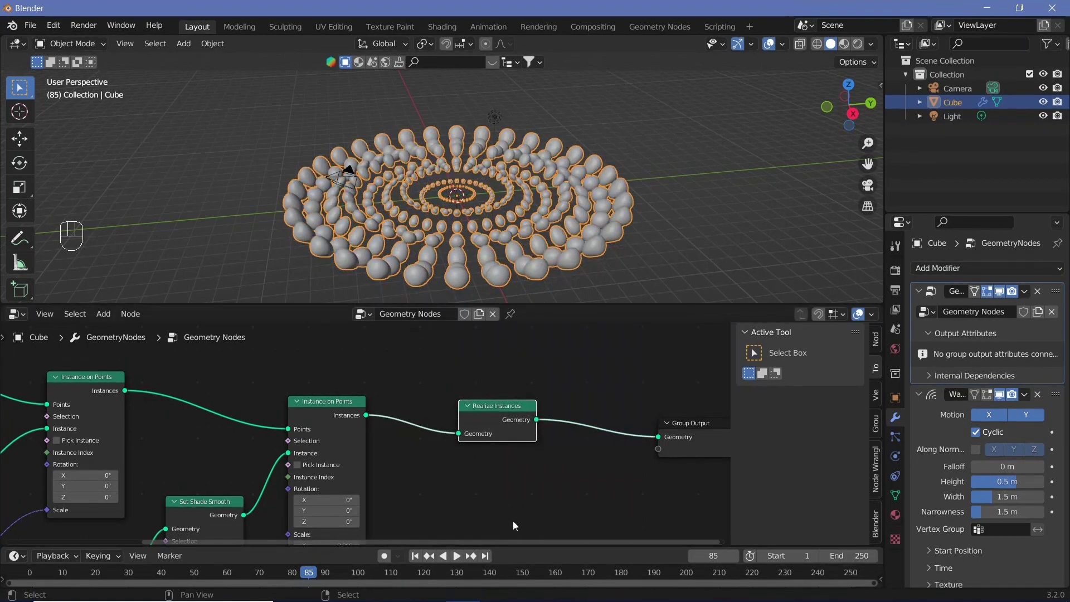
key("shift+space")
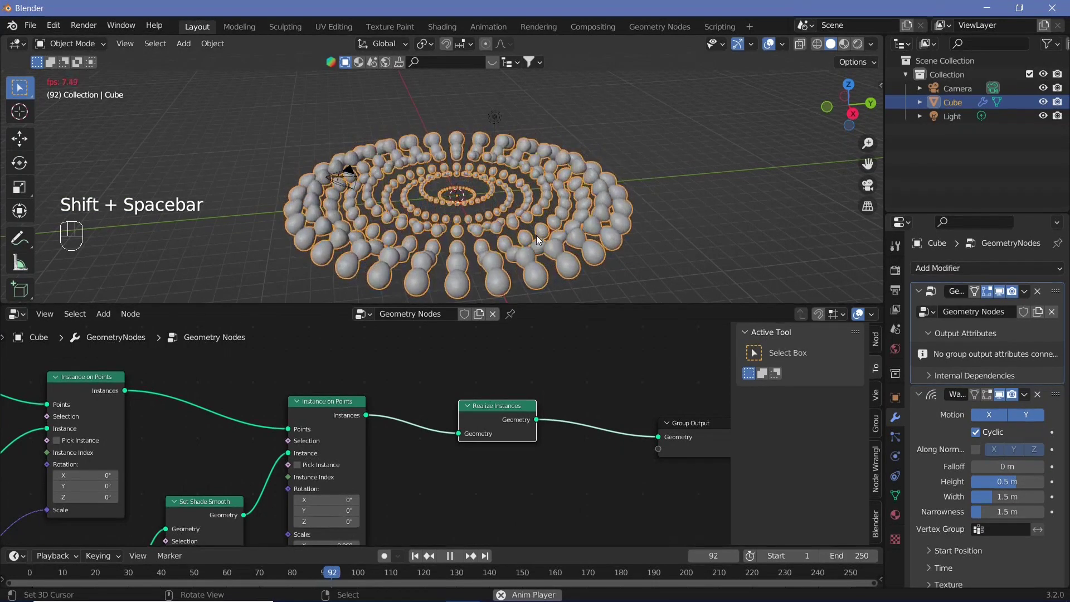
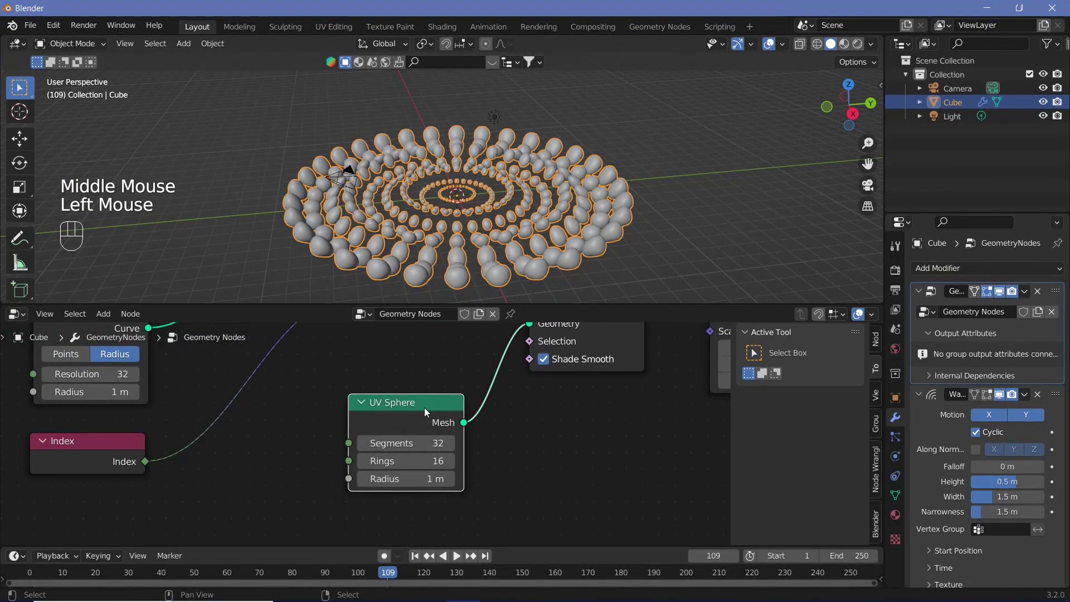
Adjust the node tree and orbit around the spheres while previewing the wave animation.
key("shift+a")
left_click_drag(324, 482, 347, 465)
left_click(537, 362)
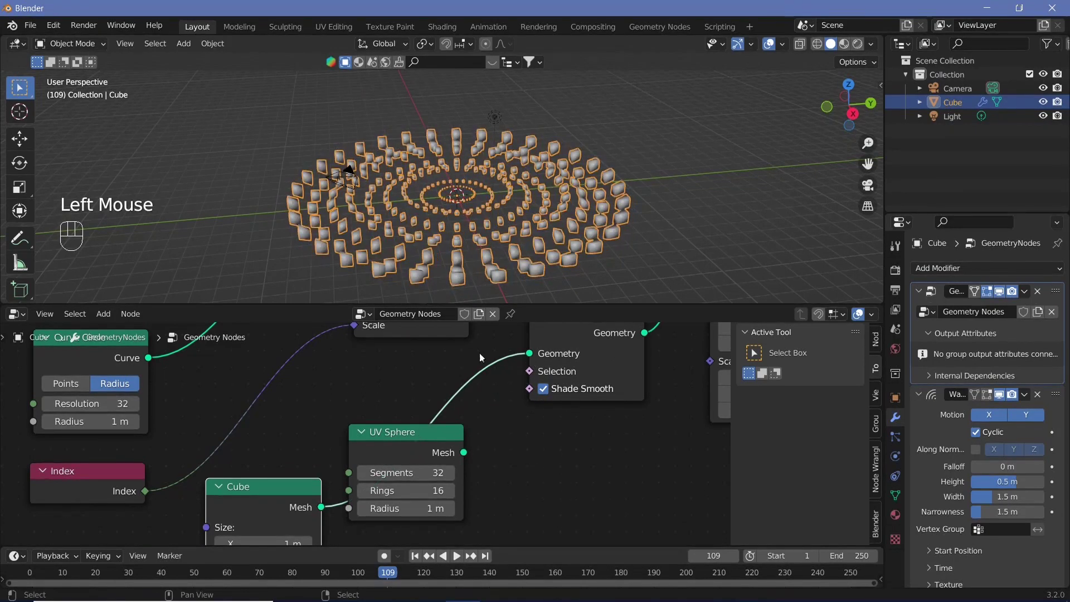
left_click_drag(459, 212, 87, 582)
key("shift+space")
left_click(558, 209)
left_click_drag(590, 163, 511, 212)
key("shift+space")
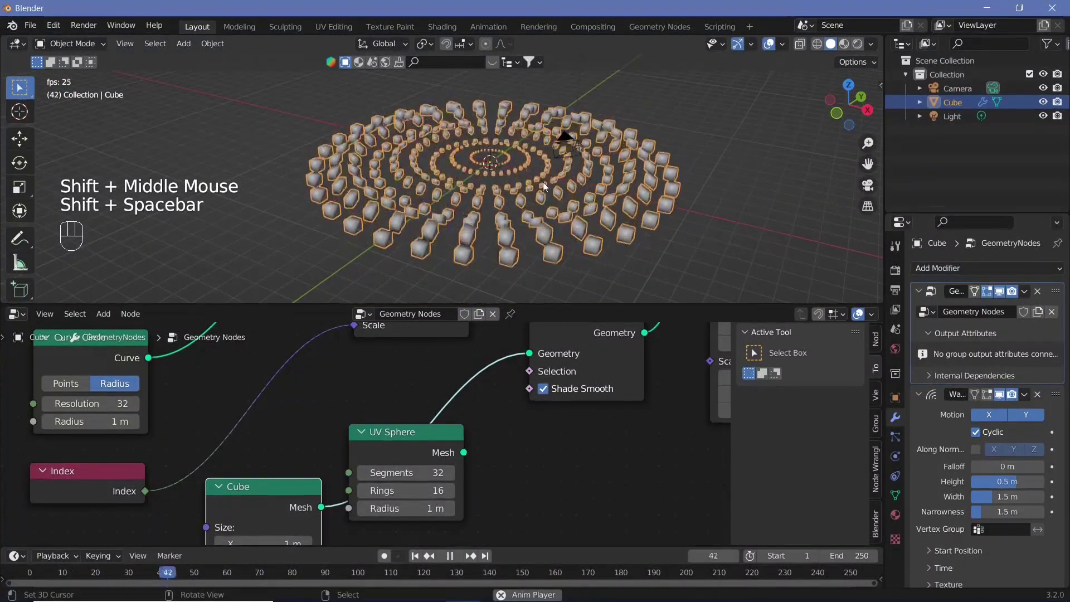
key("shift+space")
Set the Wave modifier to 2 m height, 4 m width and 0.2 m narrowness, checking playback.
left_click_drag(664, 198, 609, 253)
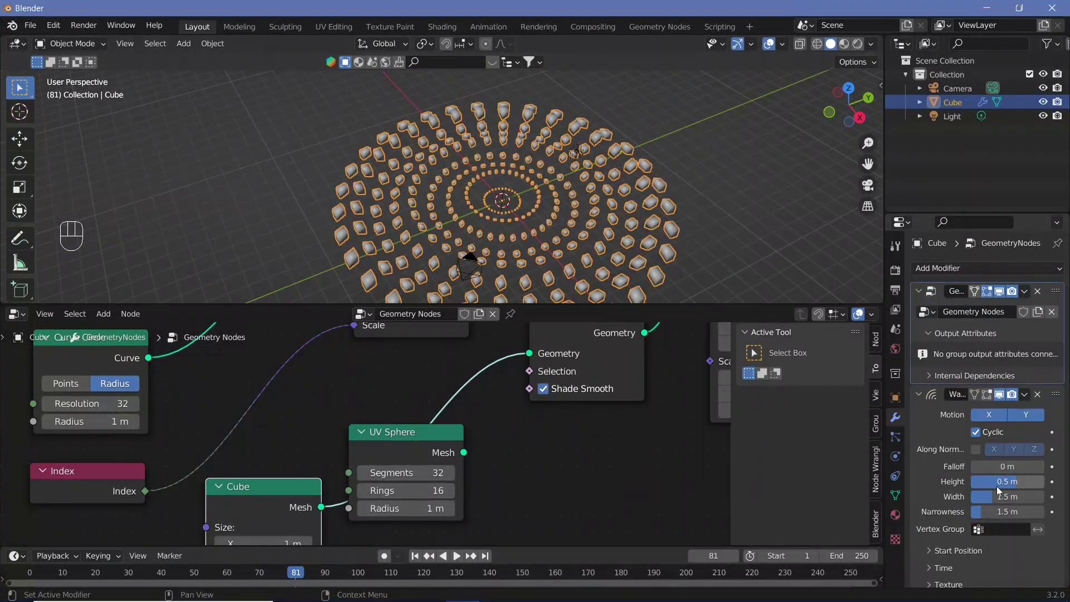
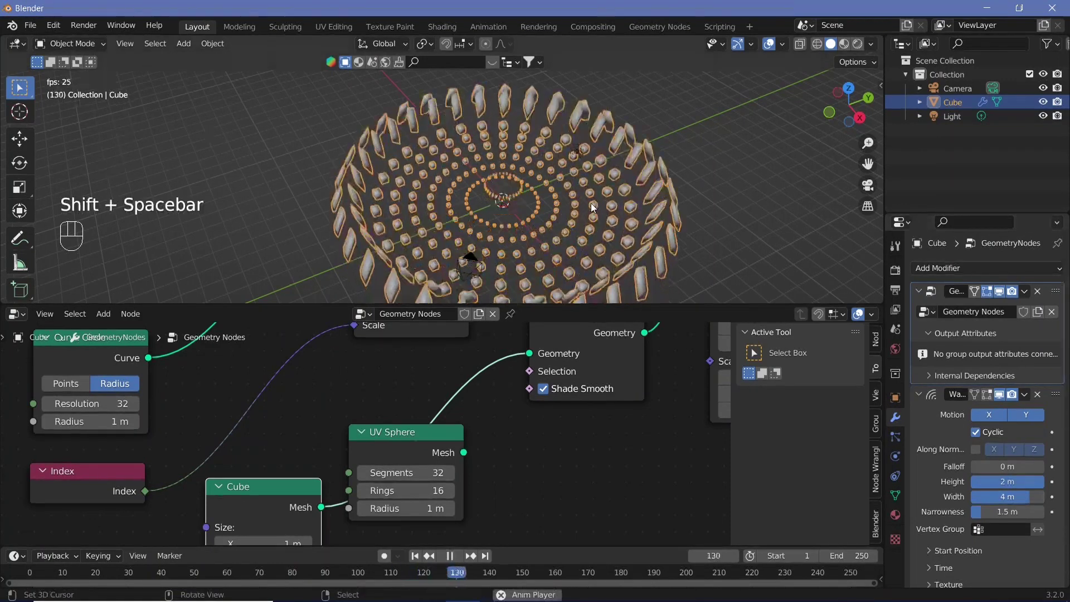
key("shift+space")
left_click_drag(642, 187, 628, 195)
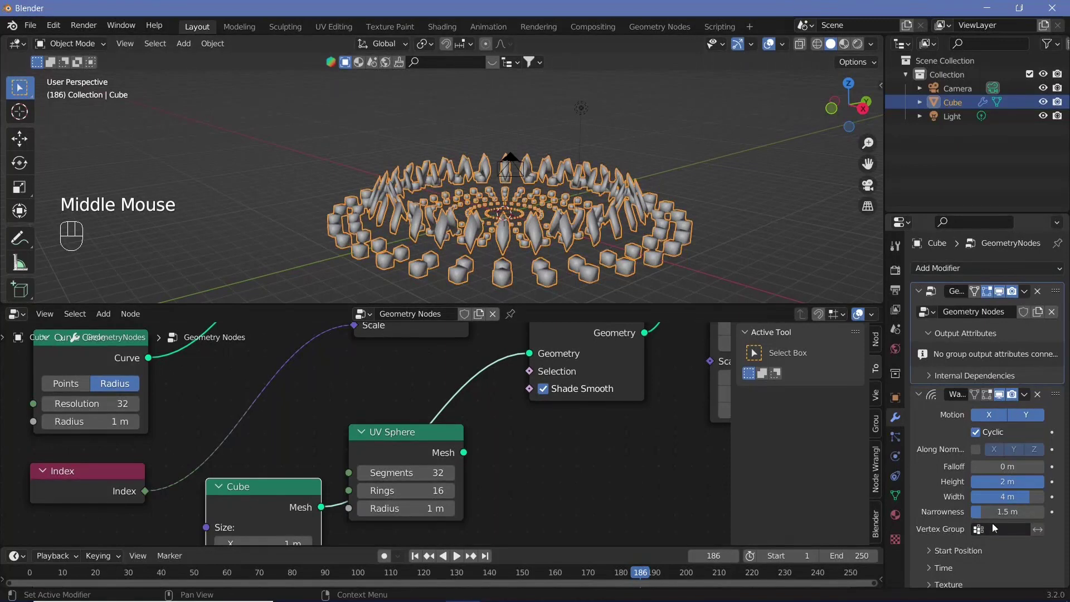
left_click_drag(994, 510, 1018, 517)
key("shift+space")
key("shift+space")
left_click_drag(482, 188, 915, 370)
key("shift+space")
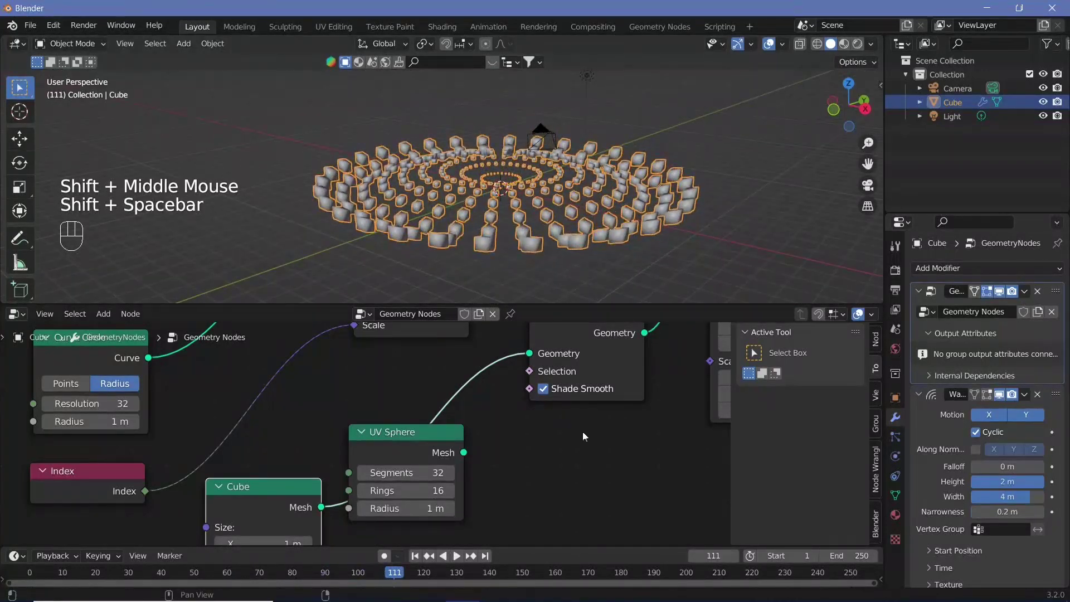
Set output to FFmpeg MPEG-4 with H.264 and end the frame range at 300.
left_click_drag(898, 287, 936, 463)
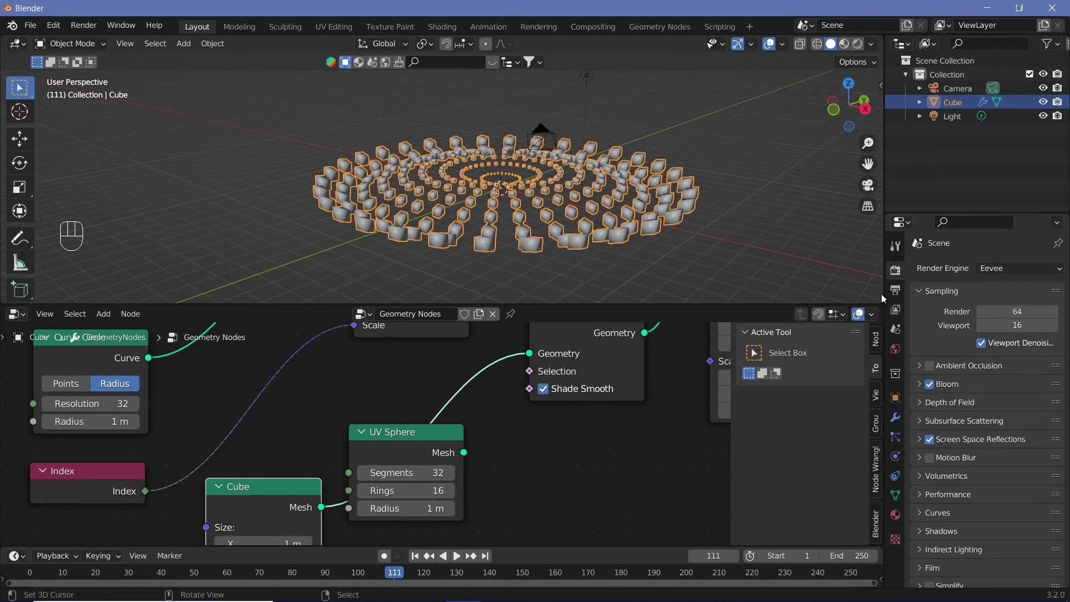
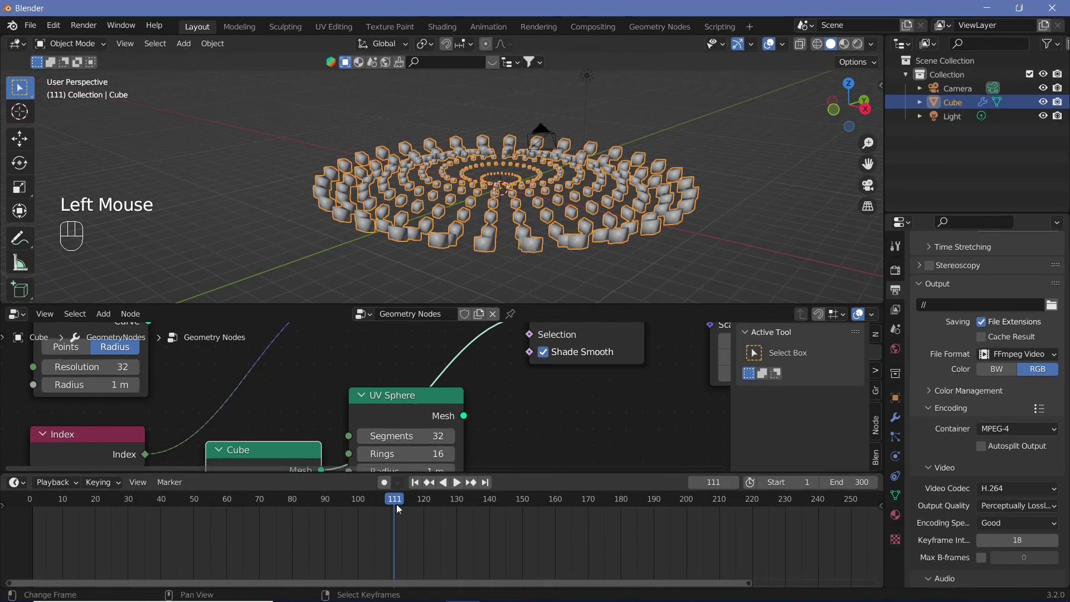
View through the camera, select it, set 25 mm focal length and Passepartout 1.0.
key("shift+space")
left_click_drag(111, 512, 121, 486)
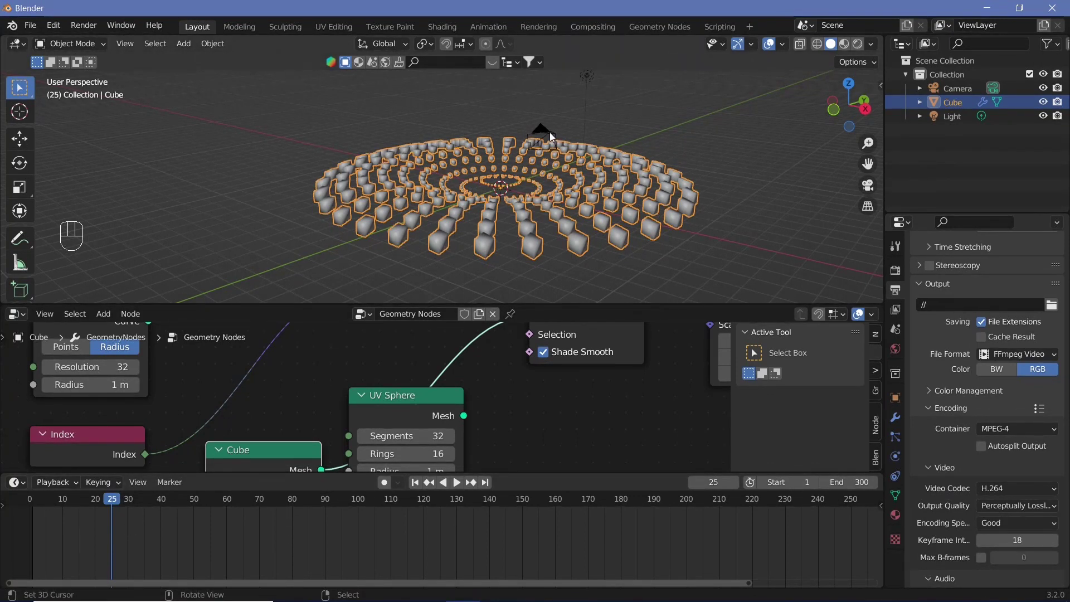
key("KP_0")
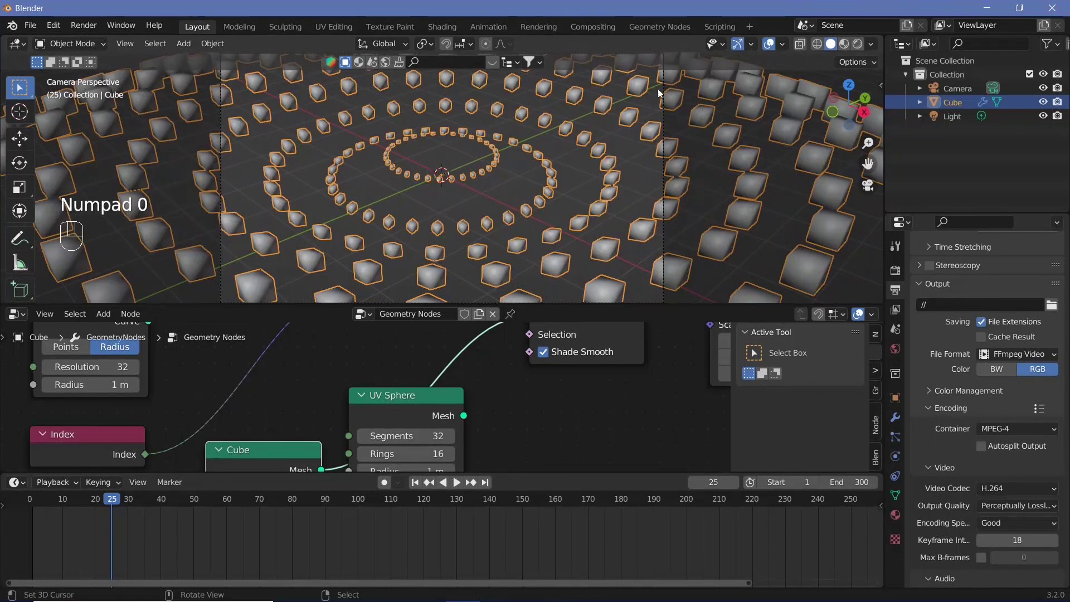
right_click(669, 107)
left_click(963, 391)
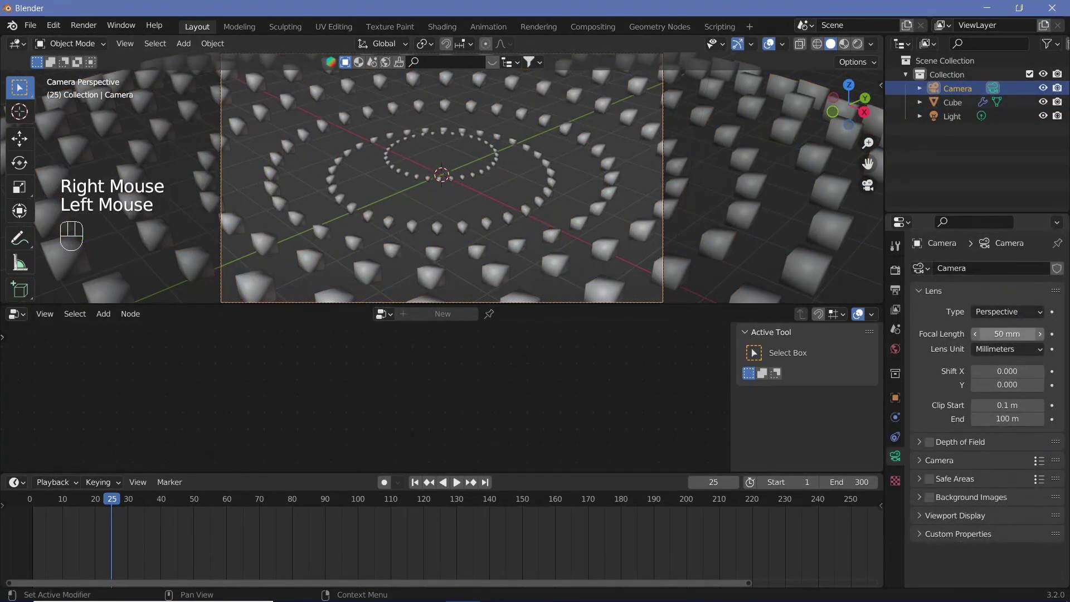
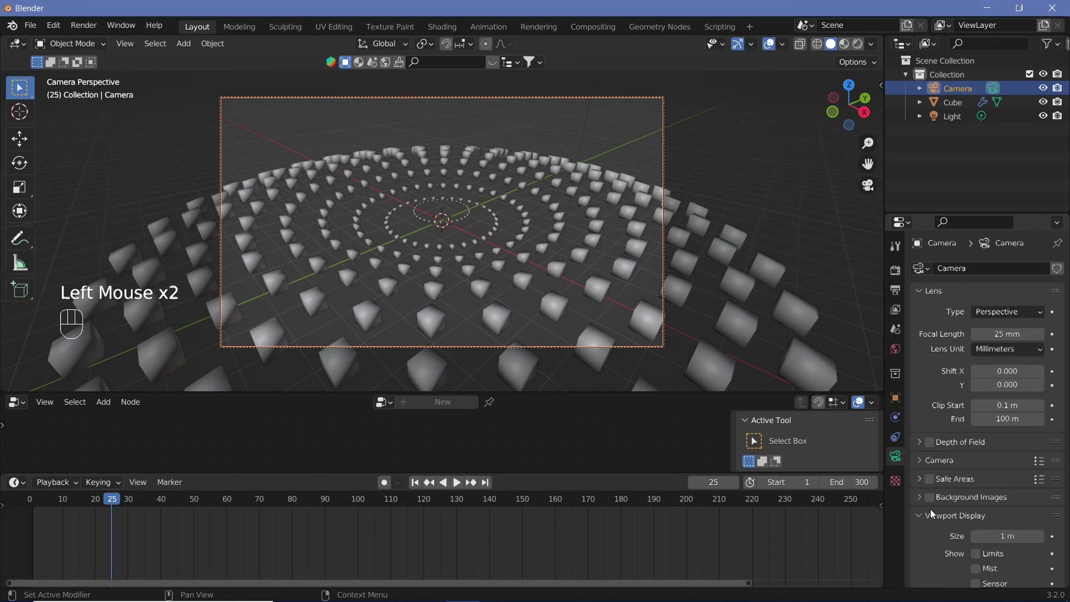
scroll("down", 3)
left_click_drag(995, 542, 522, 239)
Navigate the camera-framed view while playing the rippling rings.
middle_click(545, 206)
middle_click(548, 200)
middle_click(539, 187)
middle_click(553, 251)
key("shift+space")
middle_click(557, 262)
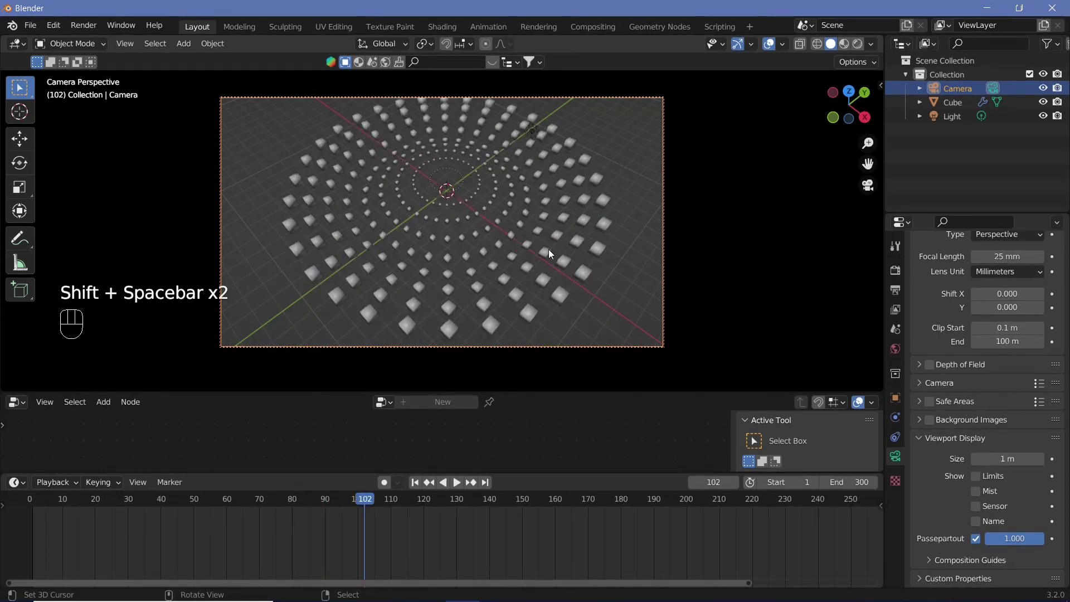
middle_click(520, 291)
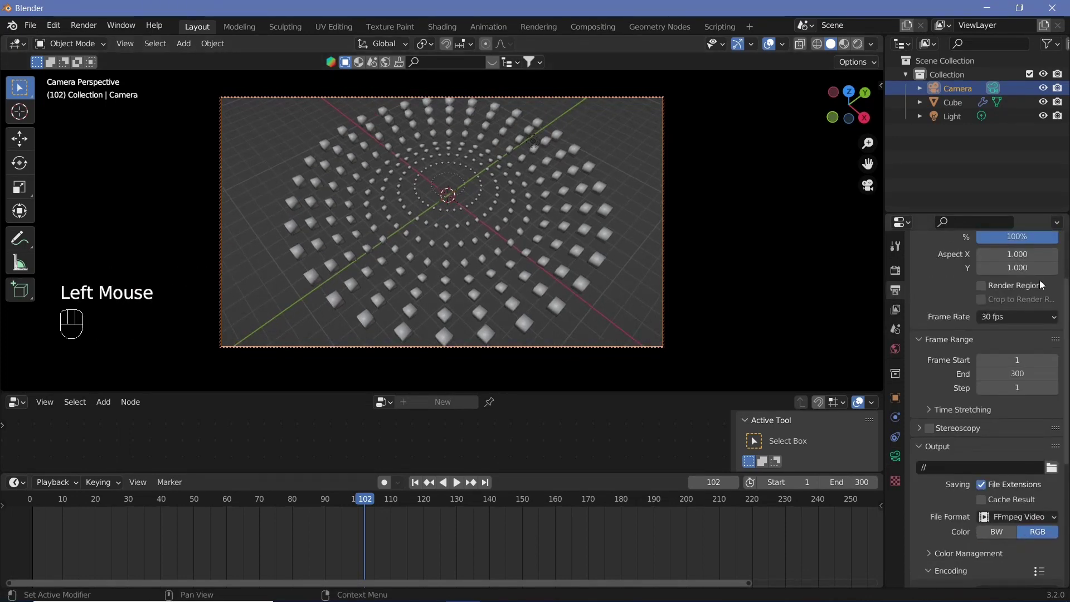
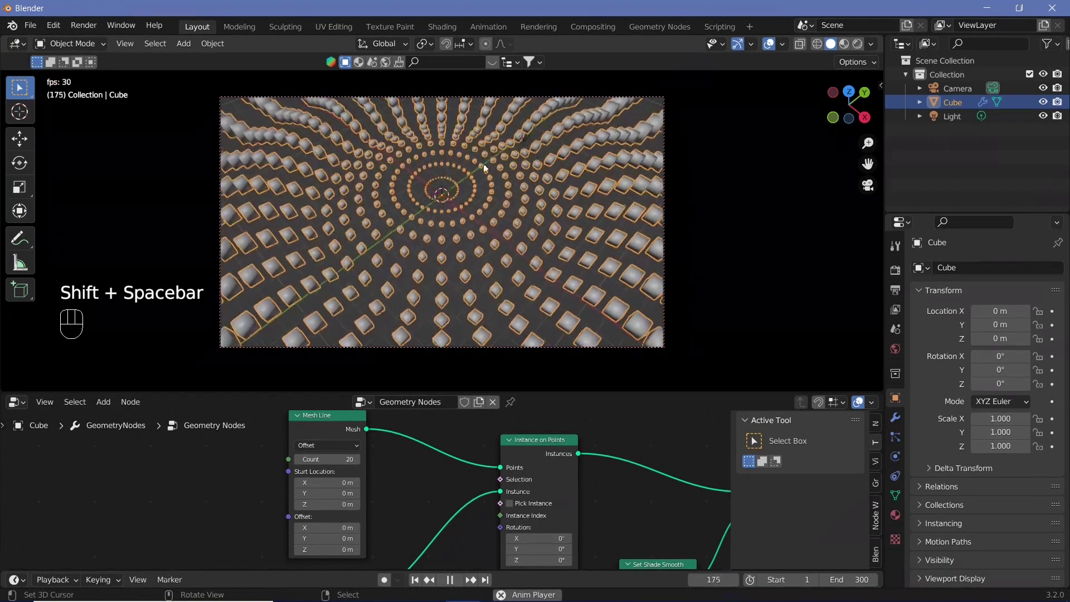
Hide viewport overlays and view the playing wave cleanly from the front.
key("shift+space")
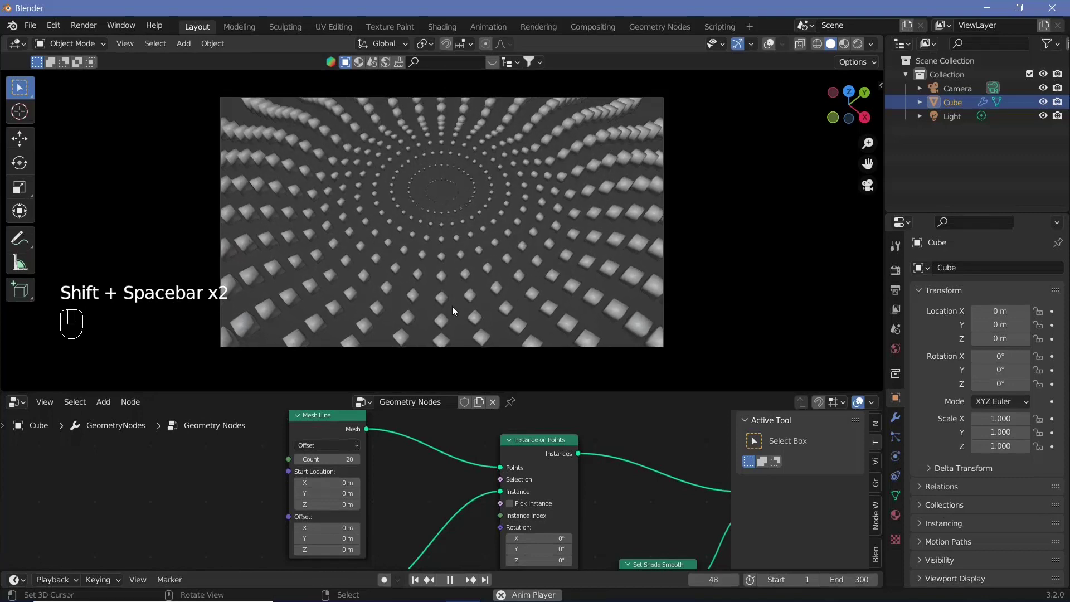
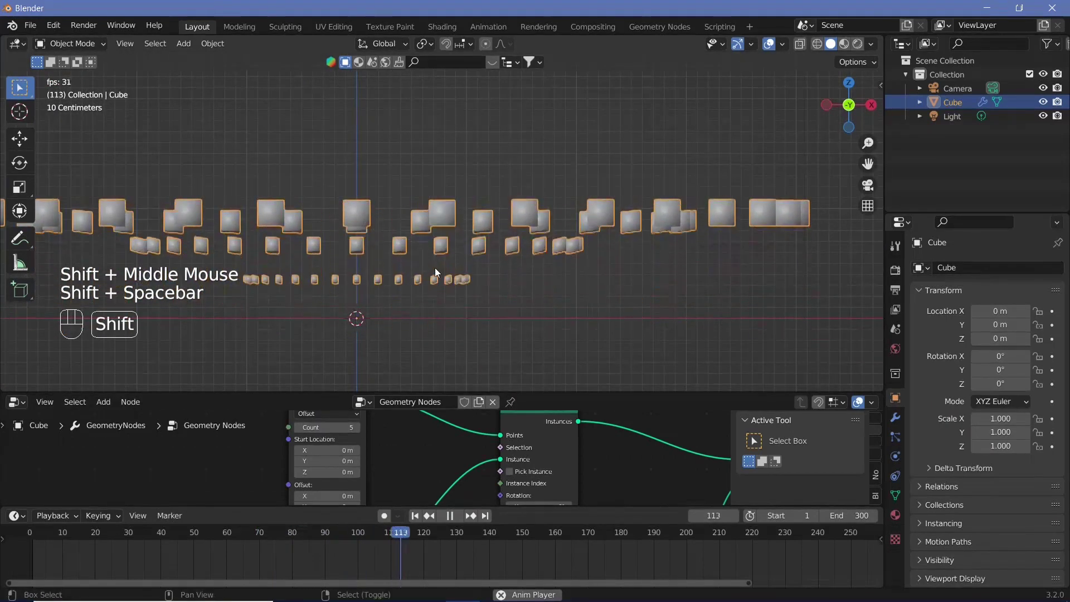
Scrub the playhead frame by frame to find the loop start at frame 85.
key("shift+space")
left_click_drag(408, 545, 305, 453)
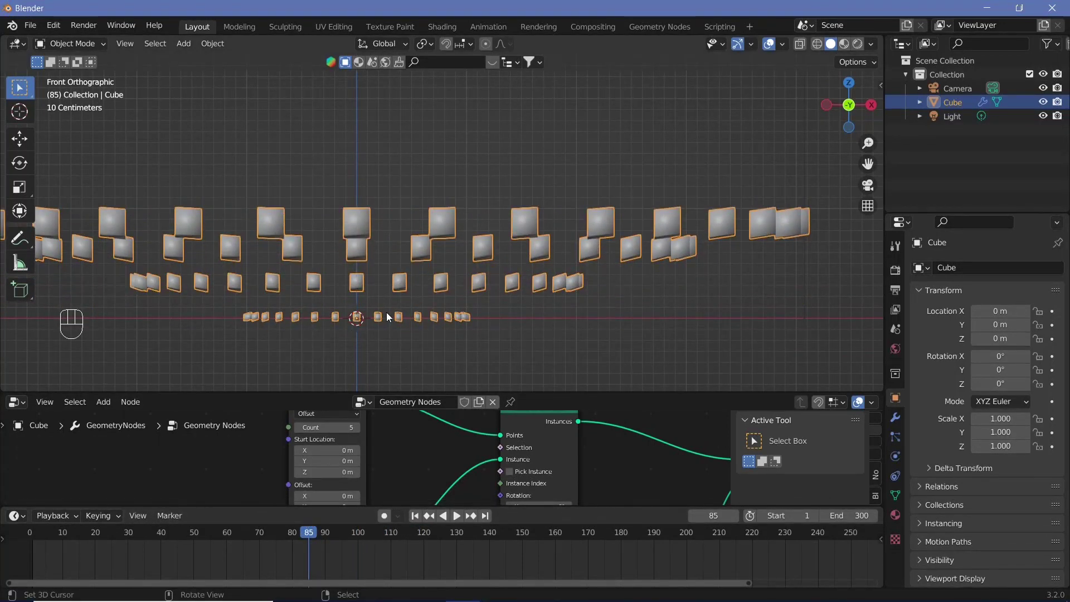
key("Left")
key("Left")
key("Left")
key("Left")
key("Left")
key("Left")
key("Right")
key("Left")
key("Left")
key("Left")
key("Left")
key("Left")
key("Right")
key("Right")
key("Right")
key("Left")
key("Right")
key("Right")
key("Left")
key("Left")
key("Left")
key("Right")
key("Right")
key("Right")
key("Left")
key("Right")
key("Left")
key("Left")
key("Right")
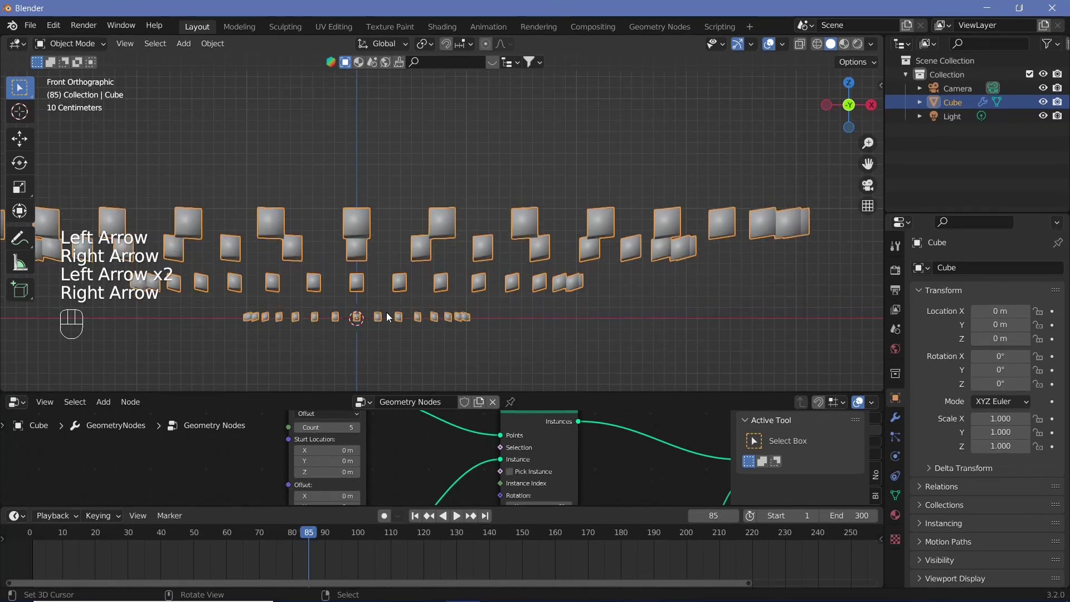
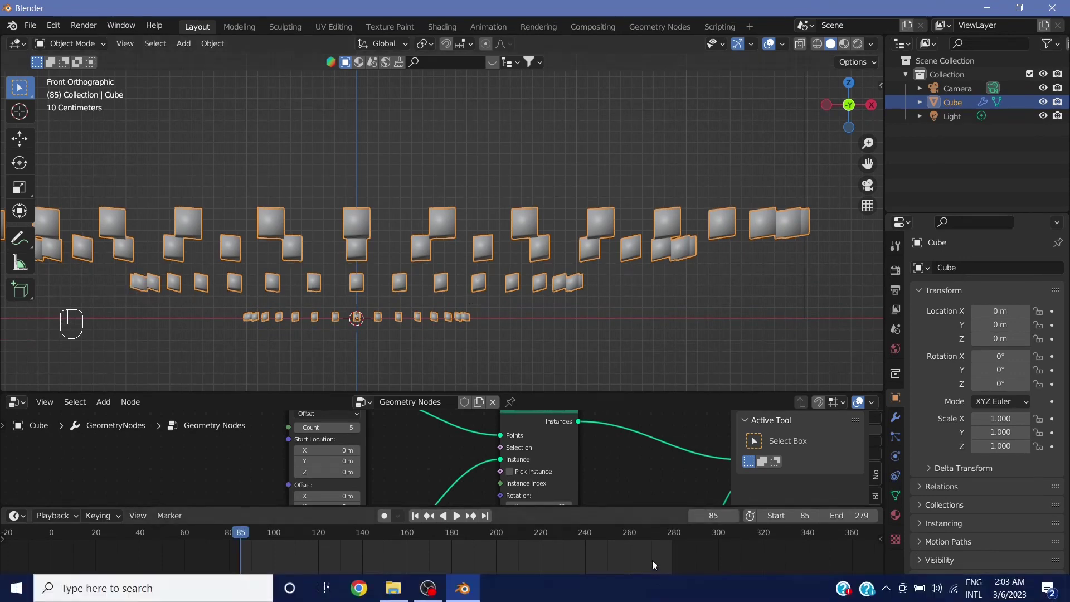
Set the loop end near frame 278 and replay the animation from frame 85.
left_click(669, 541)
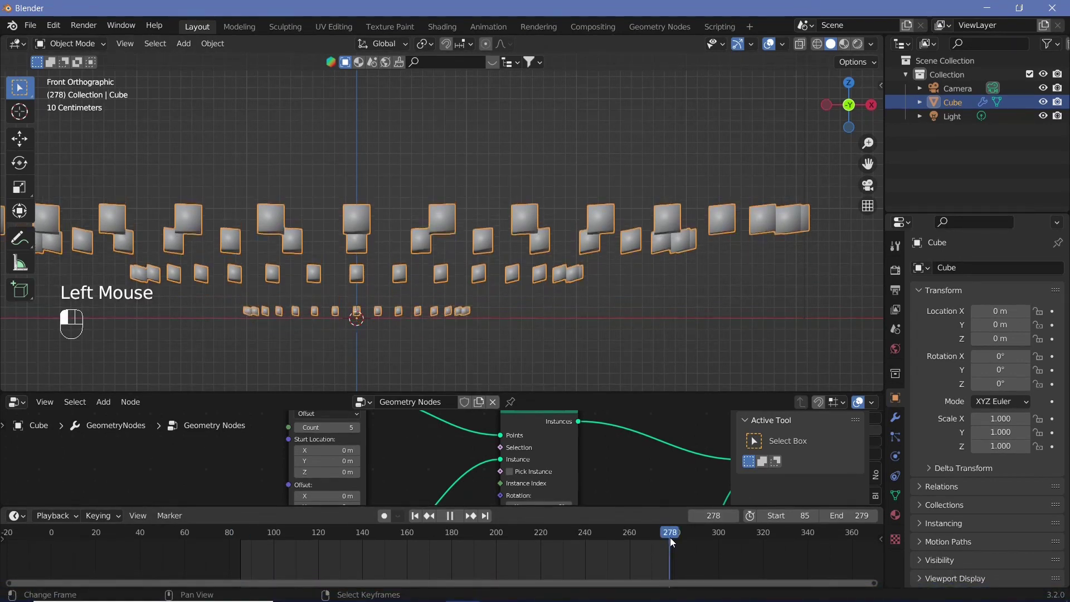
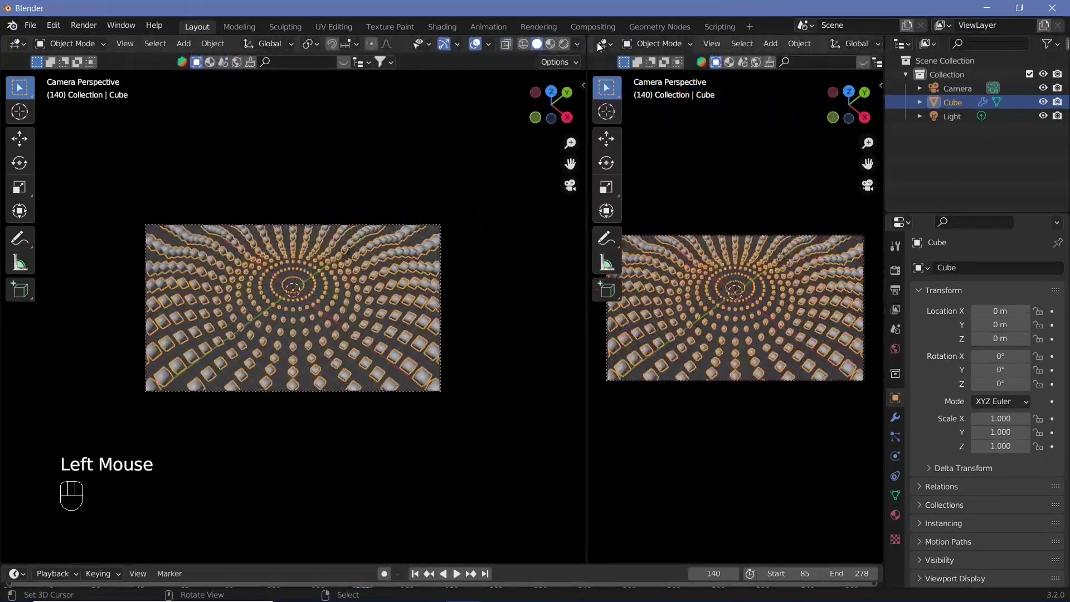
Make the material metallic 0.858, roughness 0.4, with Voronoi Texture through ColorRamp into Principled BSDF.
left_click(605, 41)
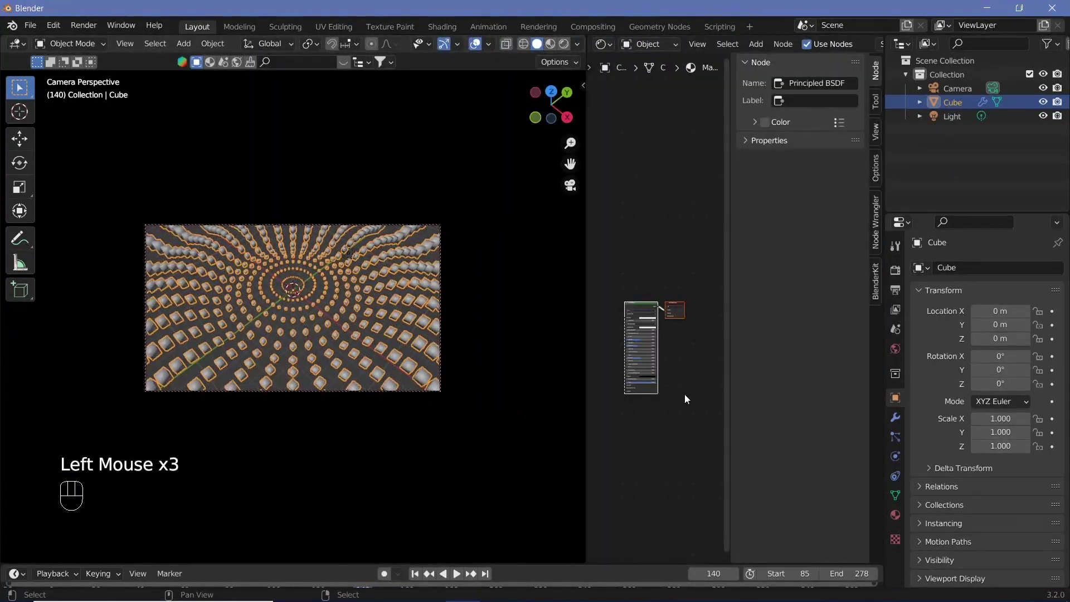
key("n")
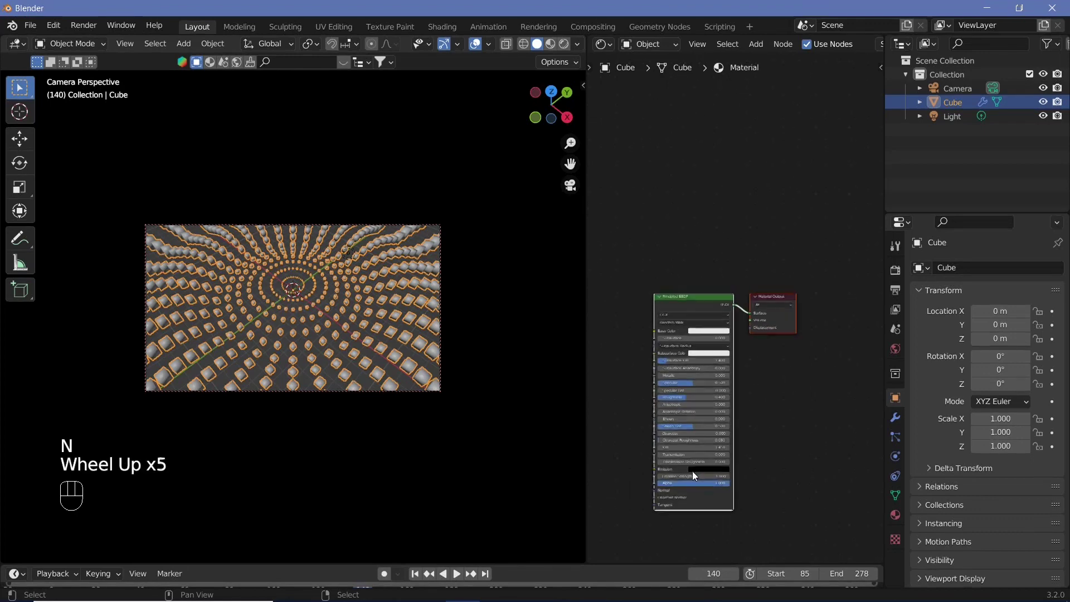
scroll("up", 3)
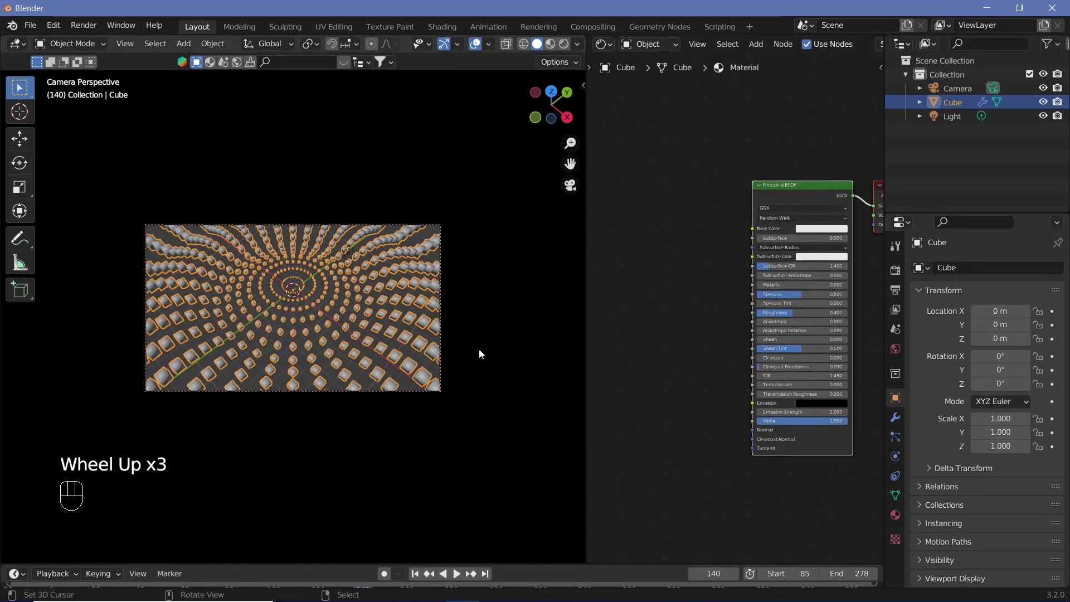
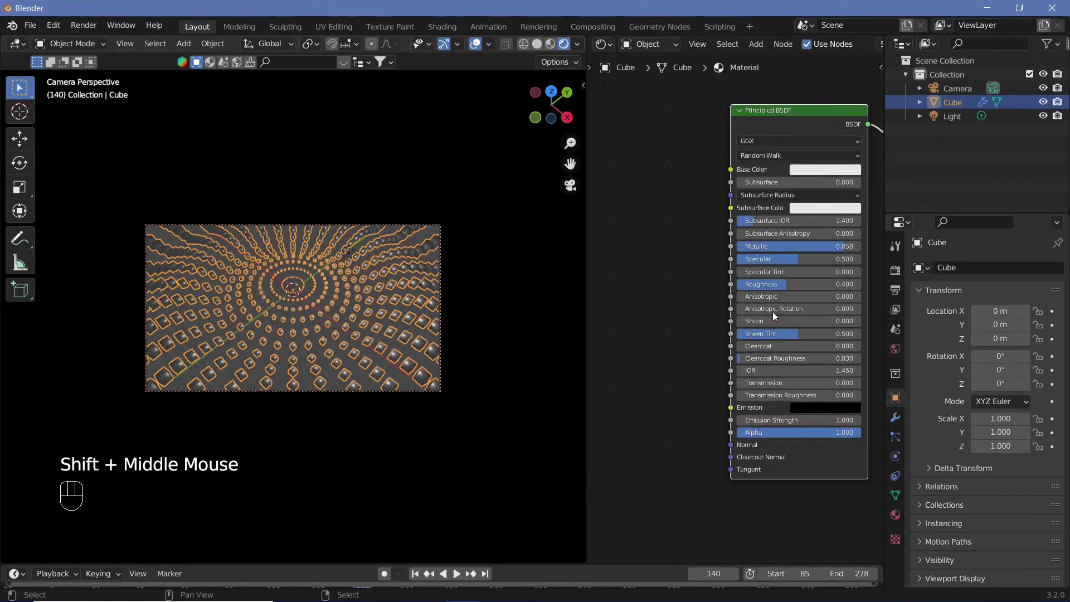
middle_click(645, 401)
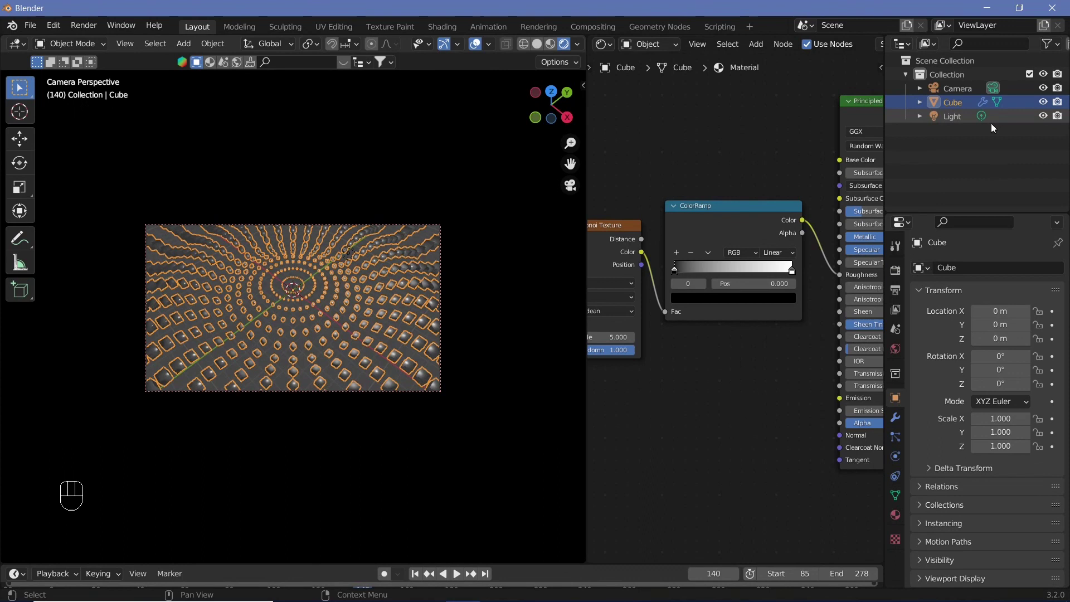
Move the light straight up so it sits 5 m above the origin.
left_click(953, 125)
key("alt+g")
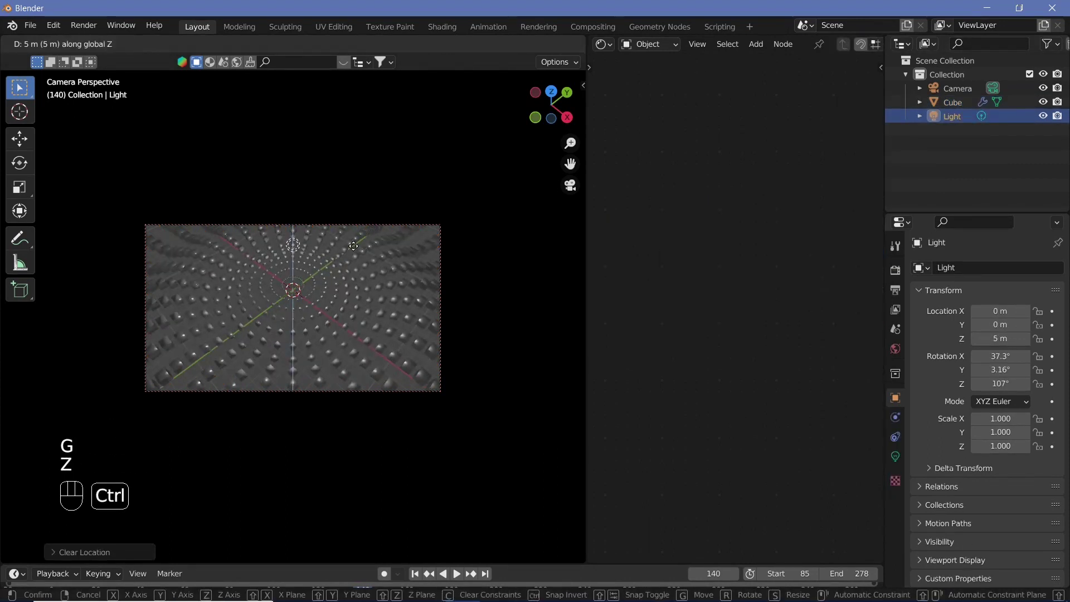
left_click(408, 371)
right_click(408, 371)
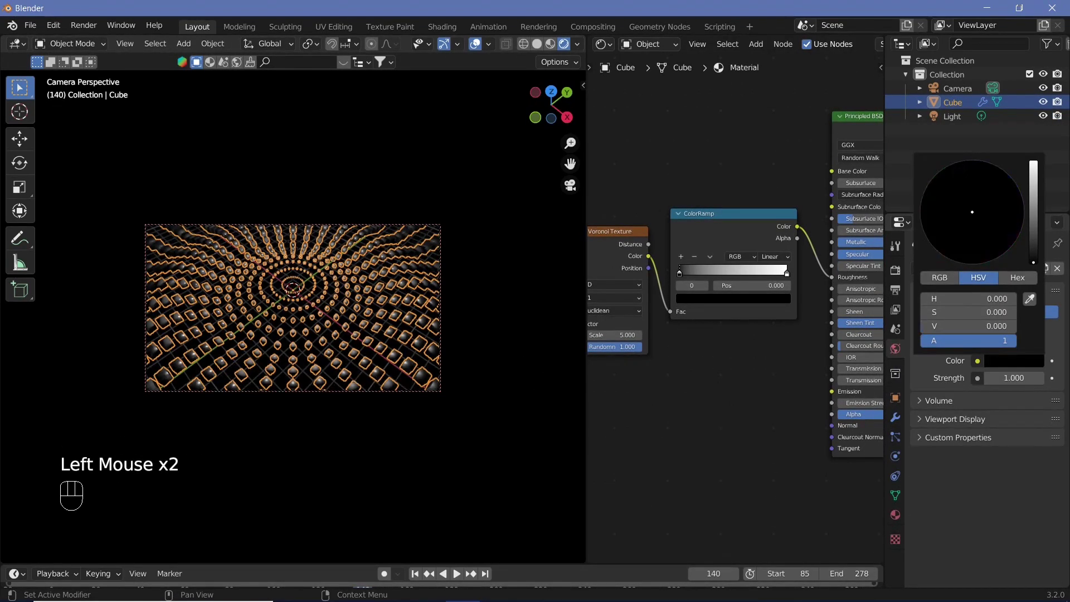
Set the world background colour to black and bring a Texture Coordinate node into the material.
left_click_drag(477, 50, 345, 366)
middle_click(345, 367)
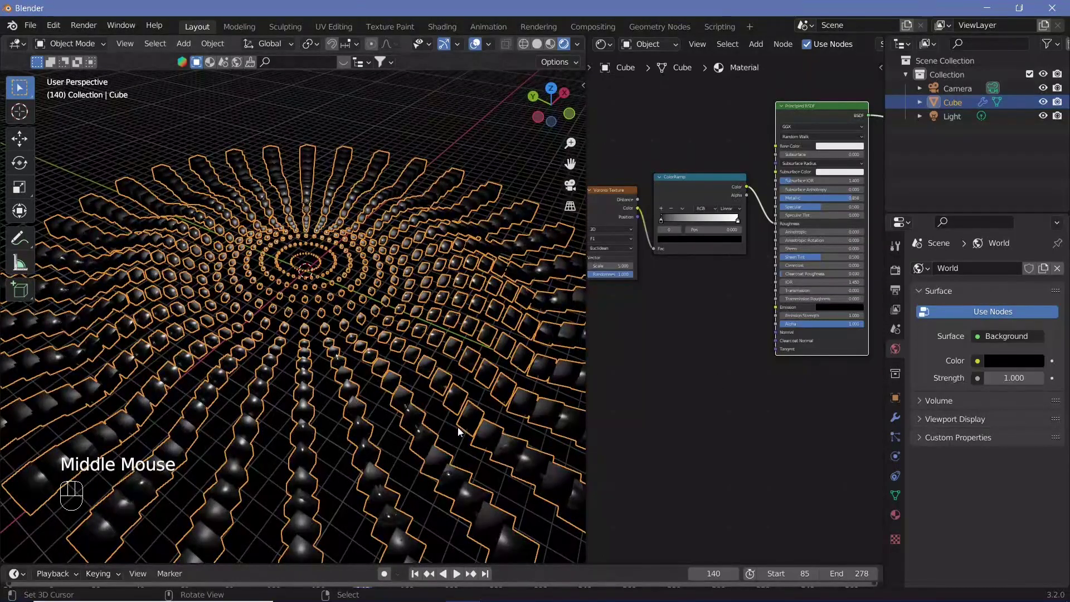
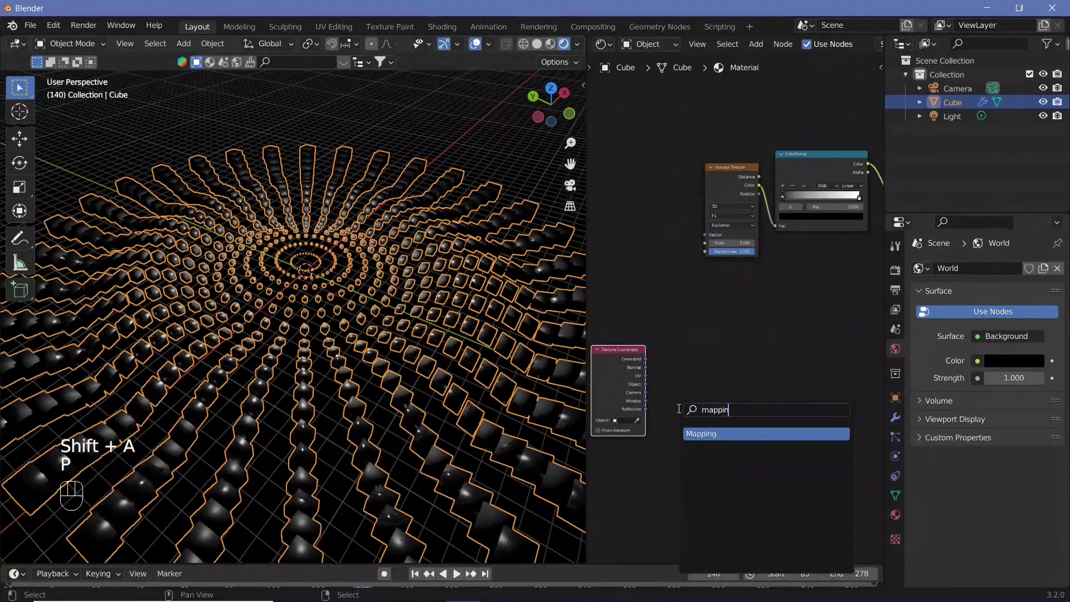
left_click_drag(648, 388, 699, 371)
Drop a Mapping node beside Texture Coordinate and clear room in the node tree.
left_click(699, 370)
left_click(699, 371)
middle_click(366, 314)
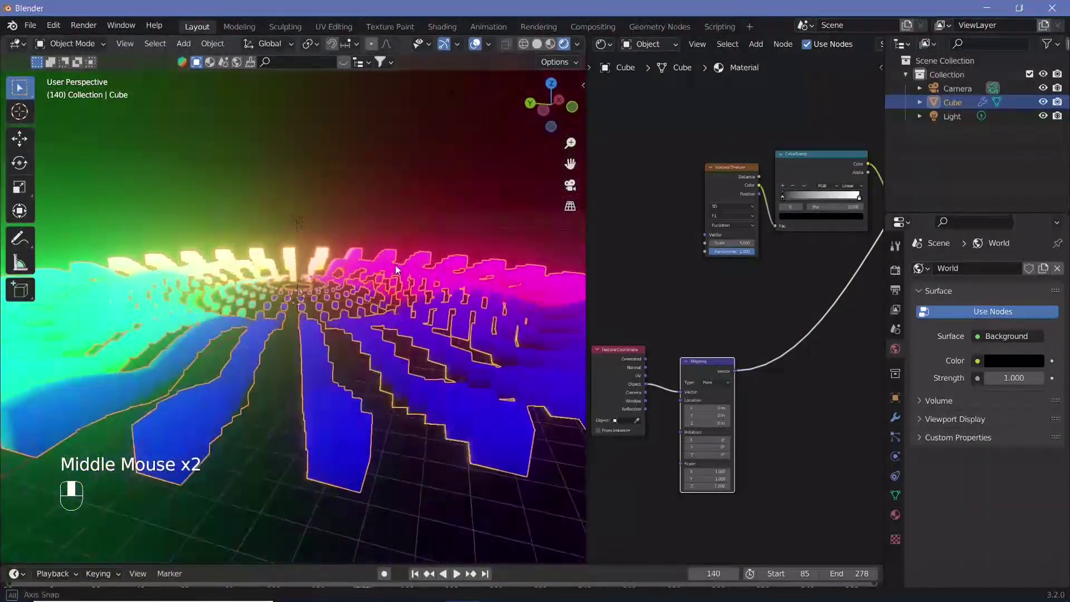
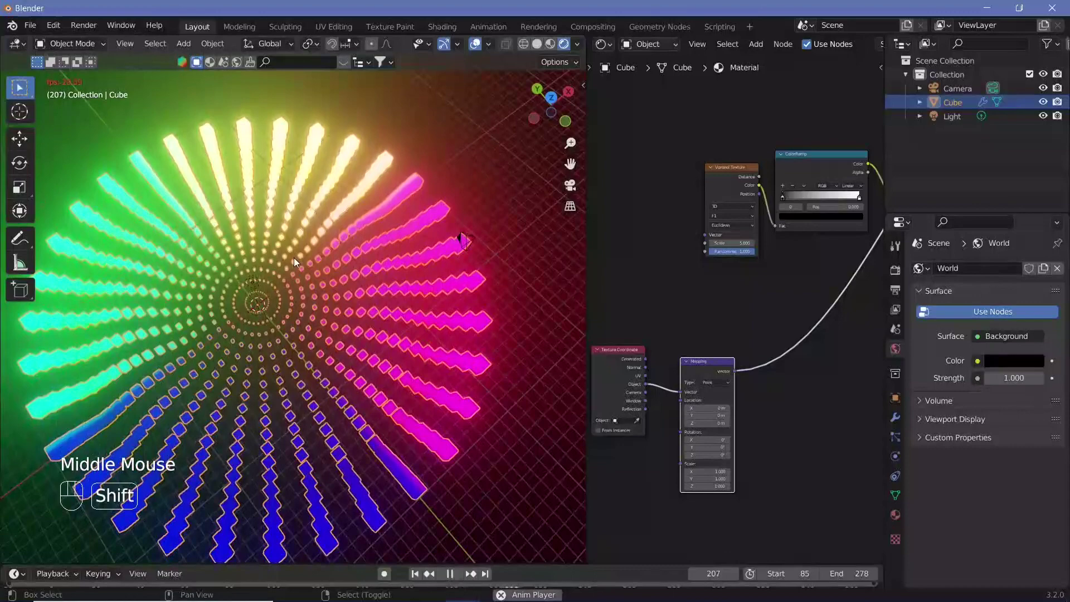
key("shift+space")
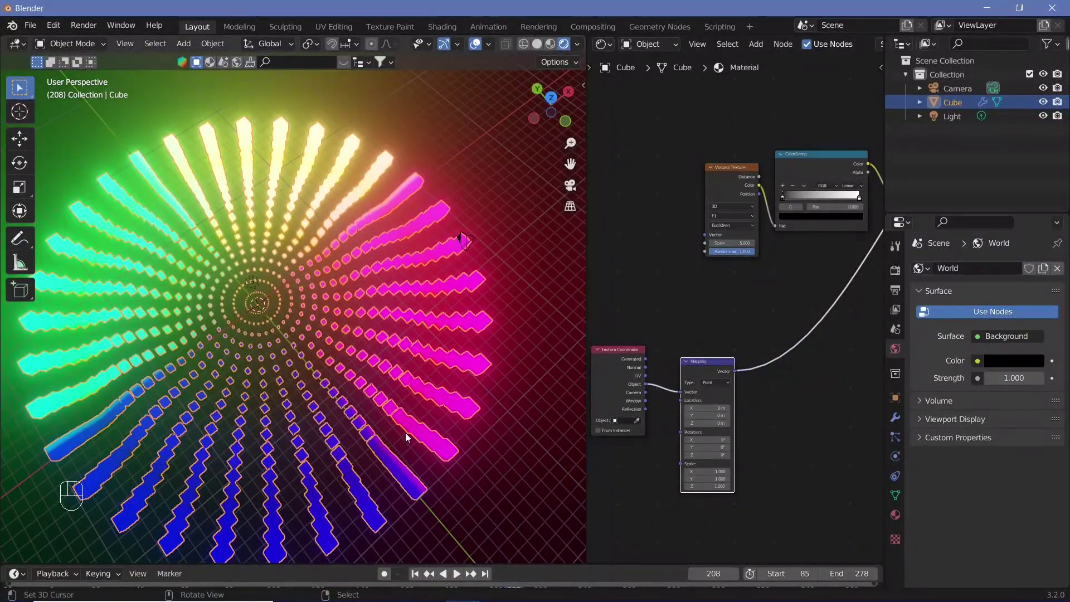
middle_click(411, 427)
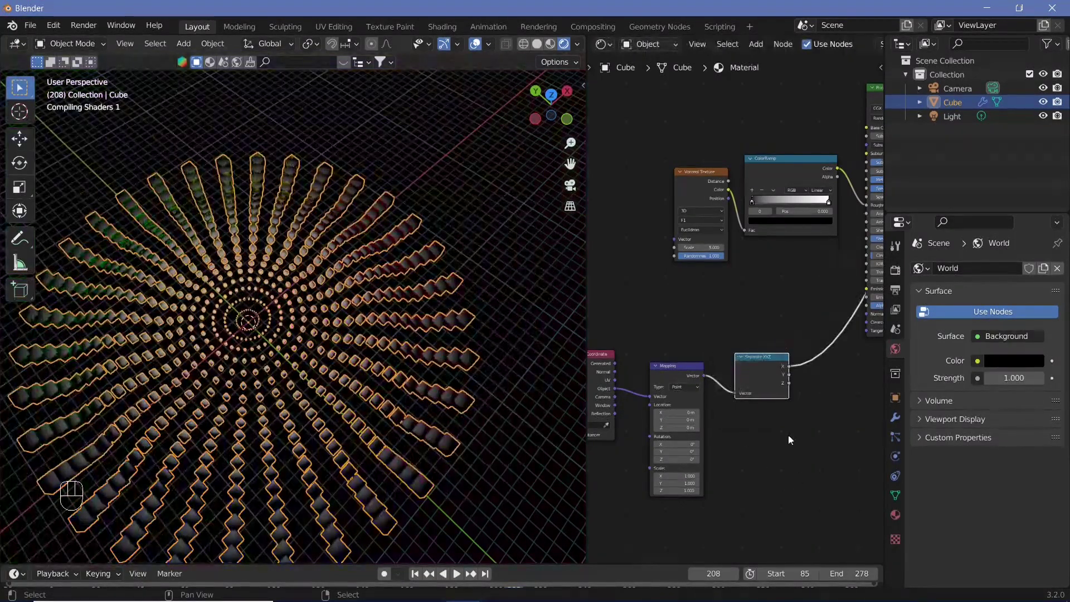
middle_click(786, 435)
Add a Separate XYZ node after Mapping and wire its Z output into the Principled BSDF.
left_click(729, 355)
left_click(759, 394)
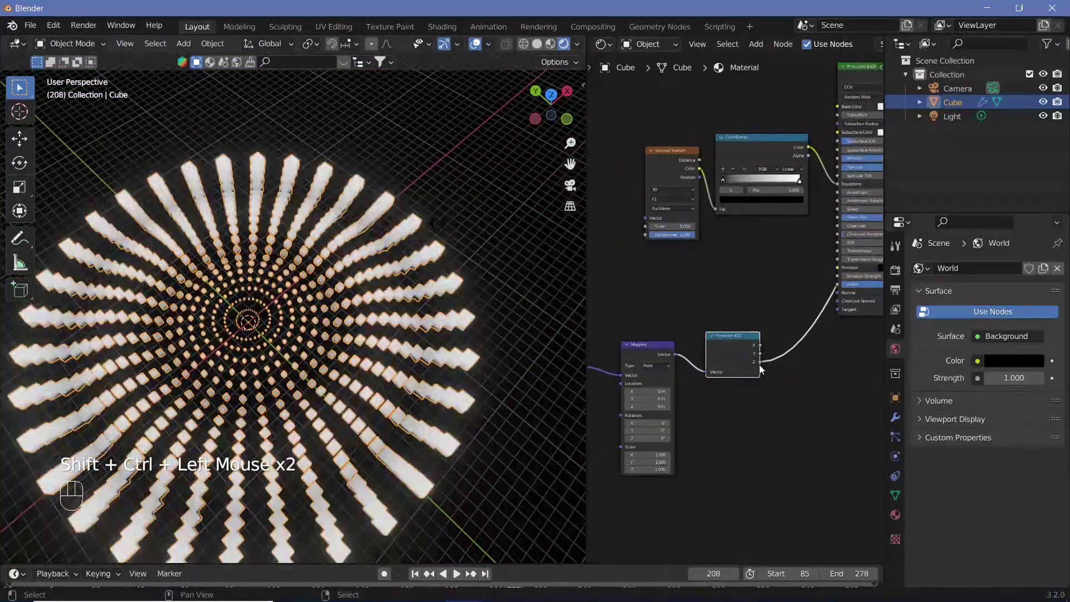
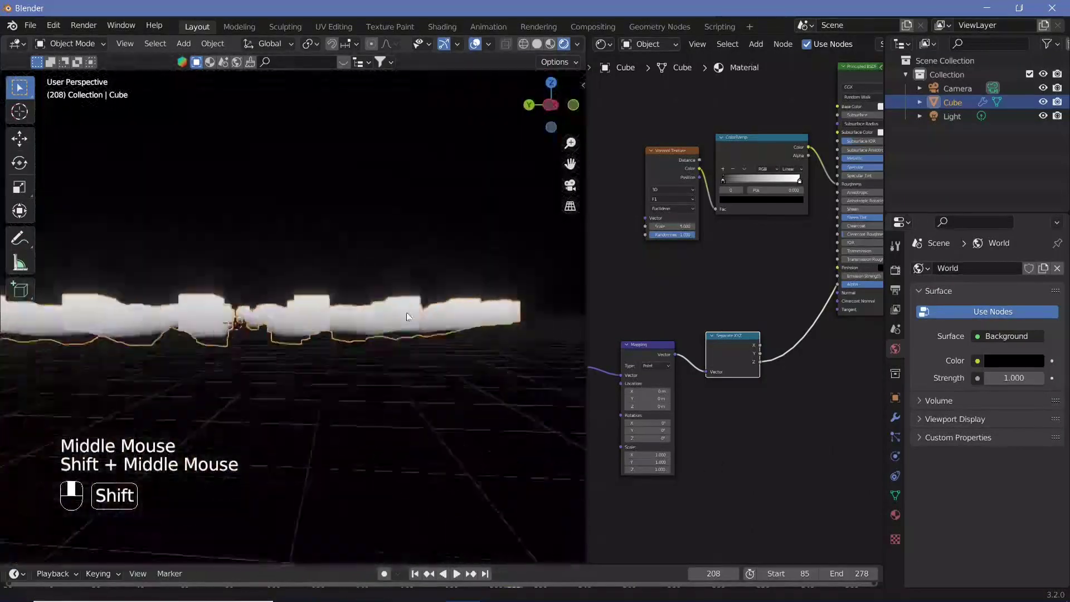
key("shift+space")
left_click_drag(332, 328, 336, 333)
left_click_drag(335, 374, 319, 398)
key("KP_0")
key("shift+space")
scroll("down", 3)
middle_click(646, 325)
Add a ColorRamp after Separate XYZ and connect its Color output to the shader's Emission.
left_click(764, 362)
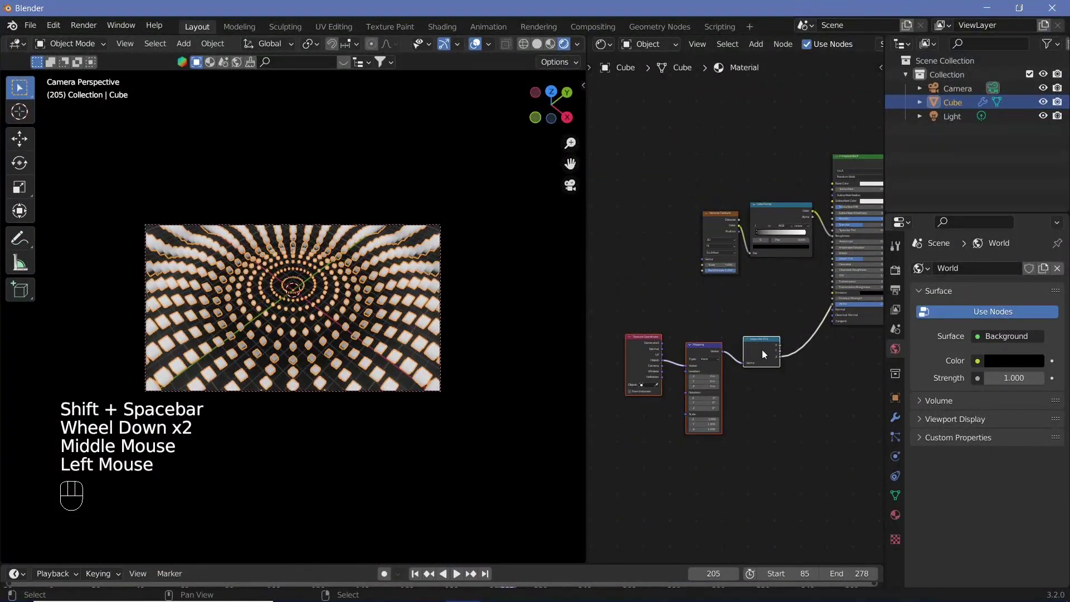
key("shift+a")
scroll("up", 3)
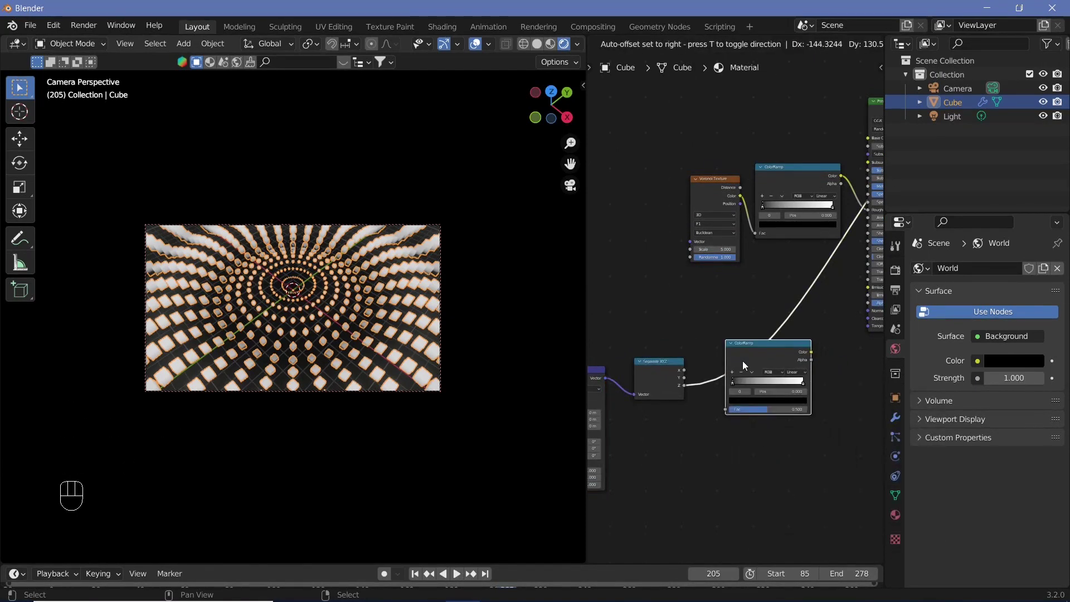
left_click_drag(741, 387, 832, 411)
scroll("up", 3)
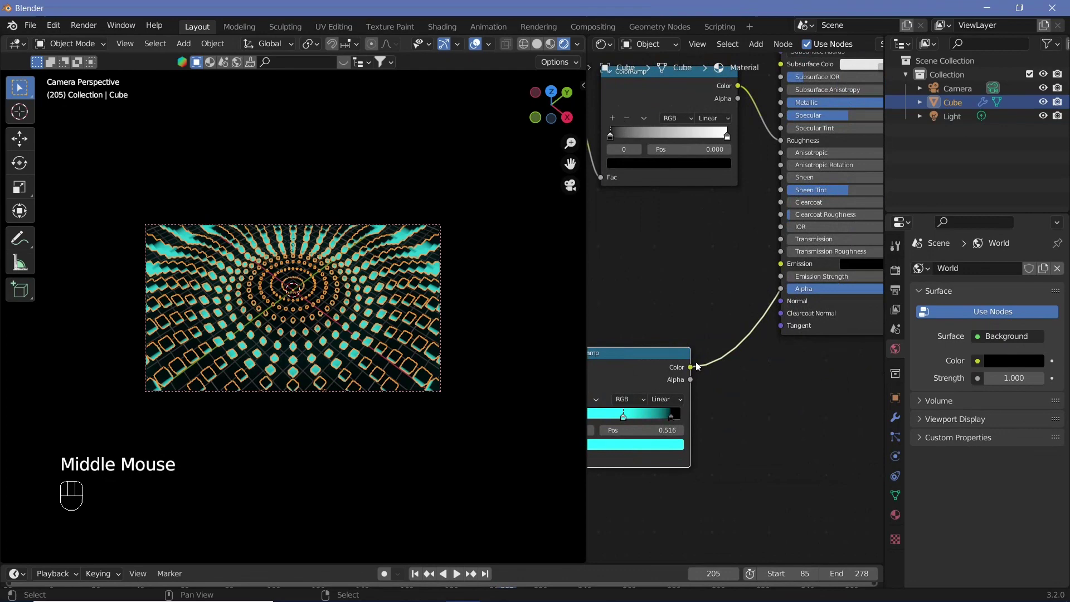
middle_click(772, 421)
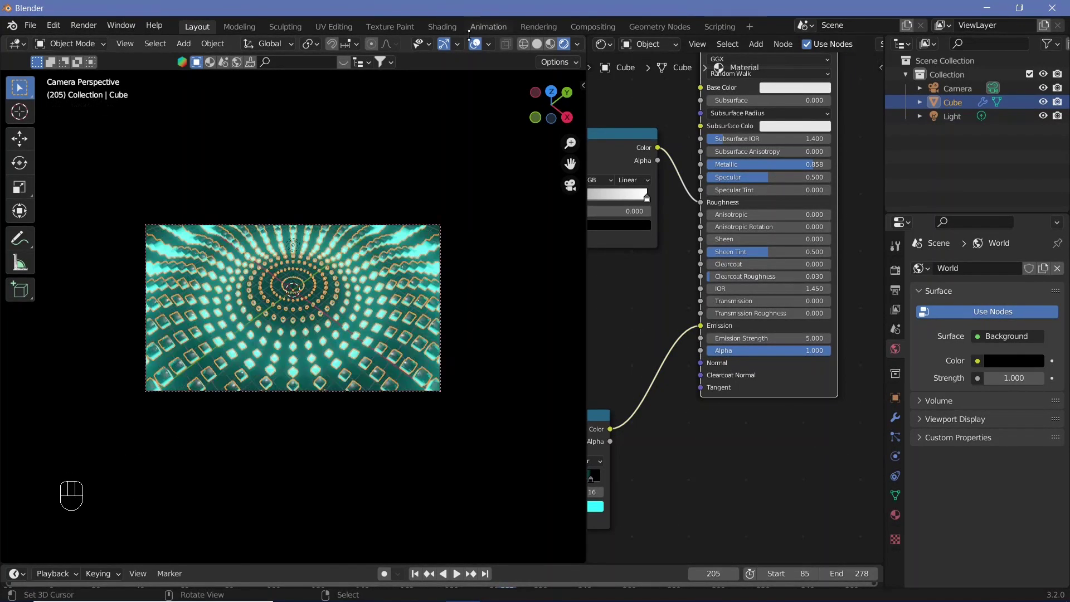
Set teal ramp stops, slide them to narrow the glow, with Emission Strength 5 and Metallic 0.858.
left_click(474, 69)
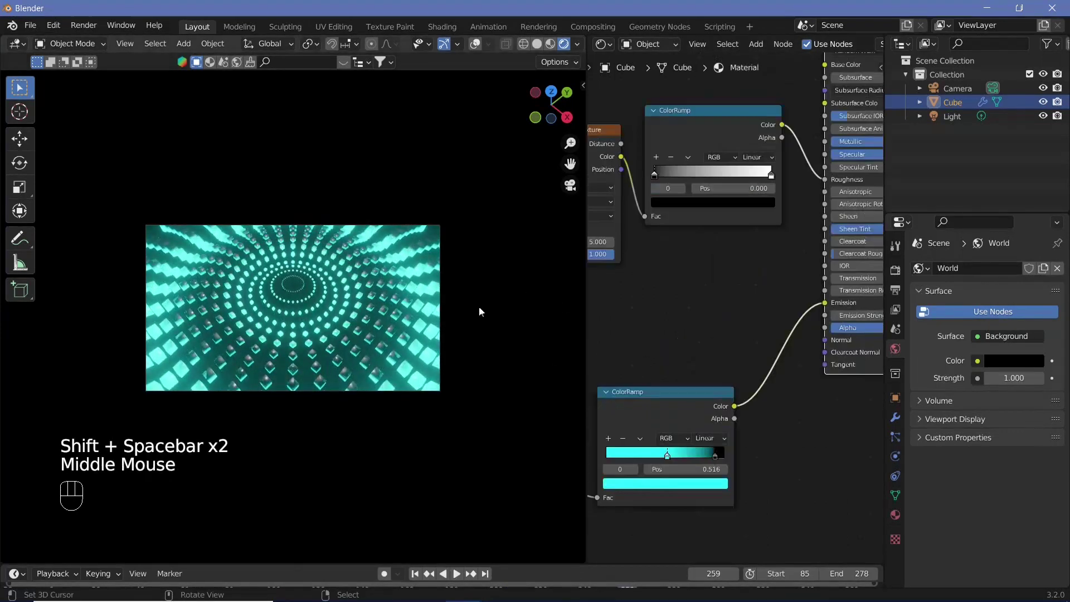
scroll("up", 3)
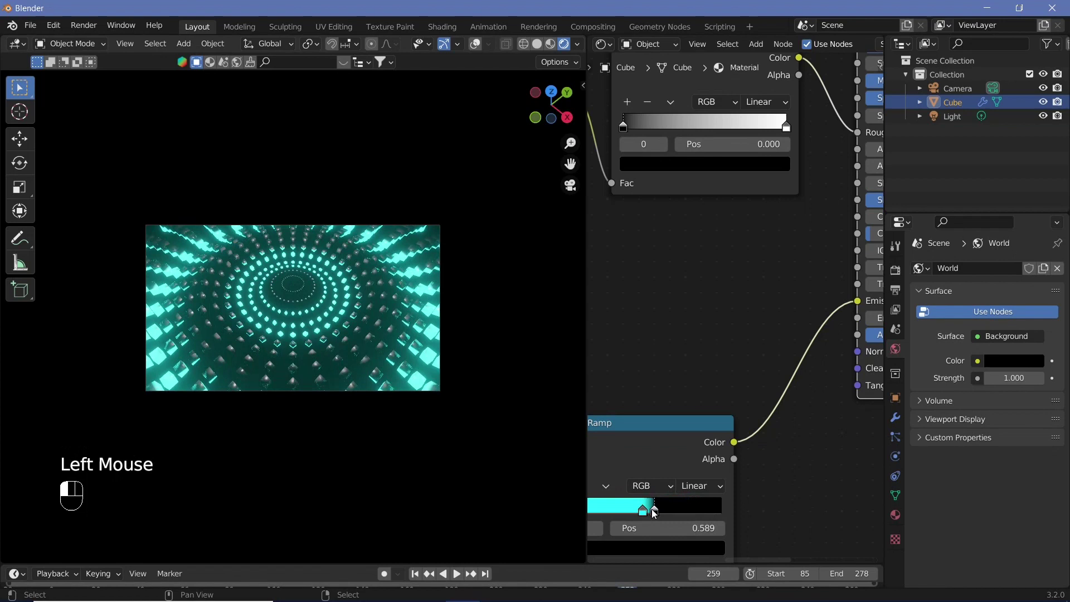
left_click_drag(645, 514, 603, 510)
left_click(656, 513)
key("shift+space")
middle_click(15, 319)
key("KP_0")
key("KP_0")
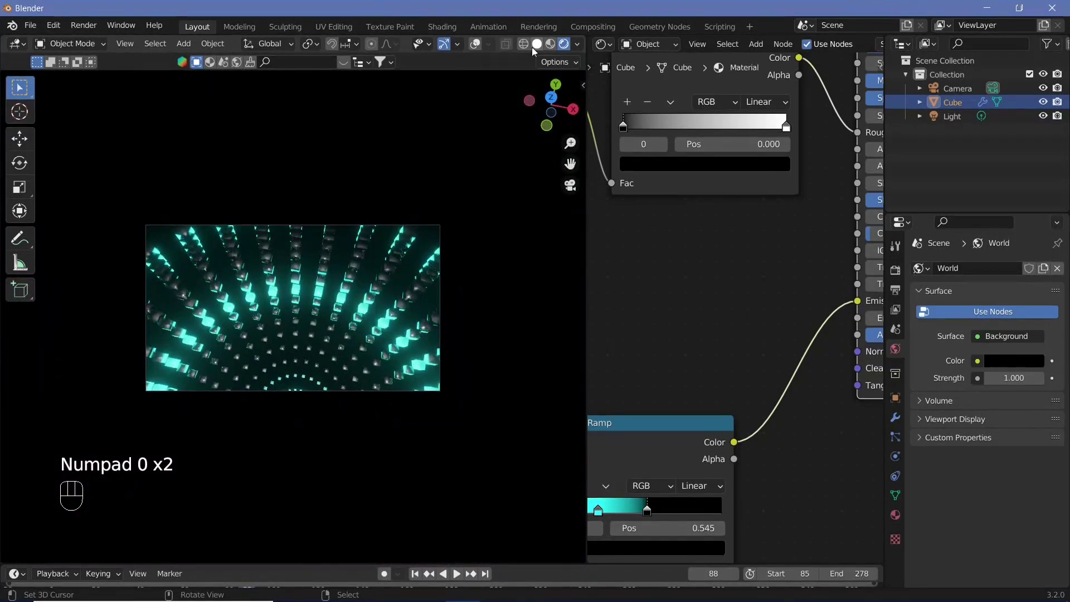
left_click_drag(480, 46, 439, 224)
Play and pause the teal wave animation in the camera view, checking Mapping Location Z at 0.25 m.
right_click(440, 229)
key("shift+space")
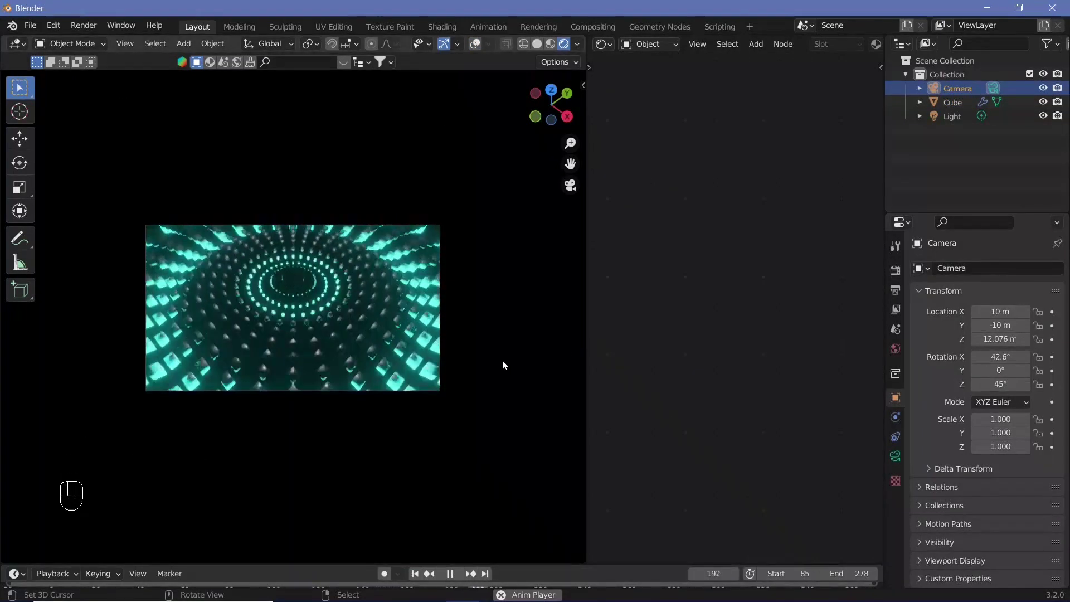
key("shift+space")
key("shift+space")
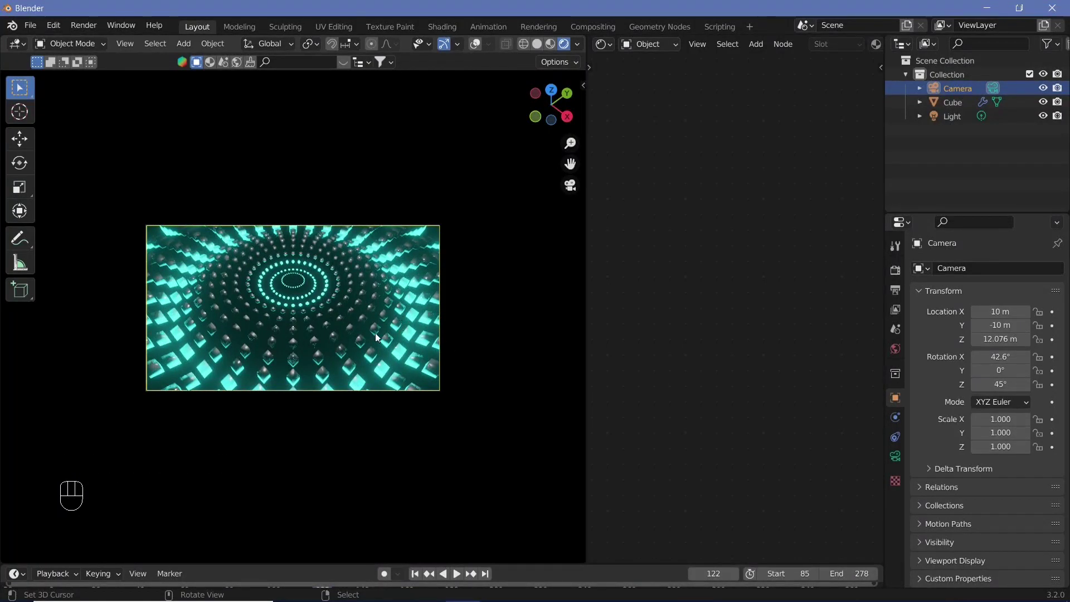
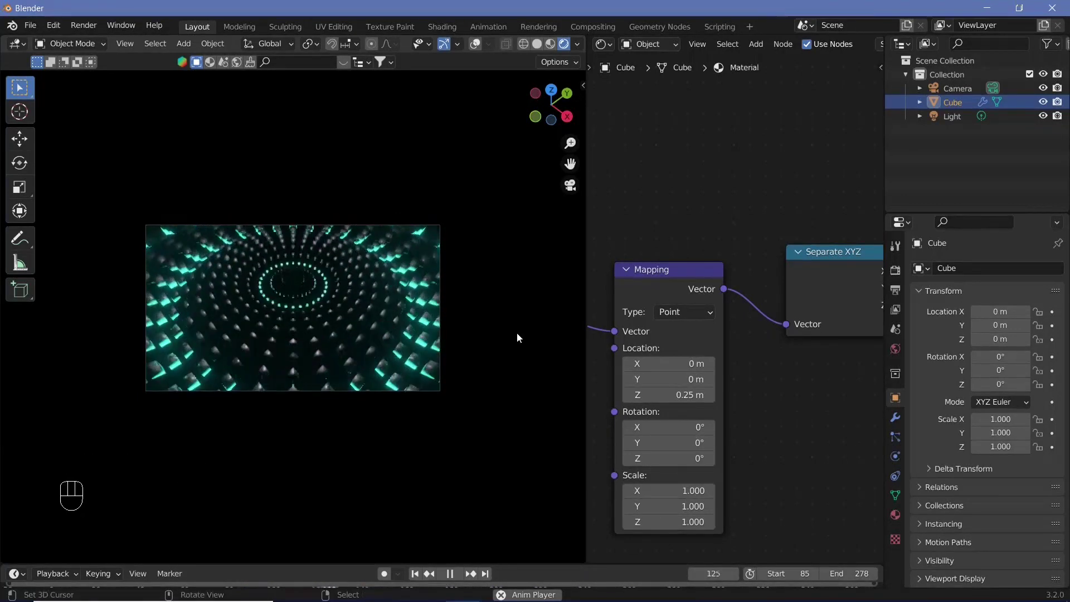
Make the instanced shape a smooth UV Sphere in Geometry Nodes.
key("KP_0")
scroll("up", 3)
left_click_drag(377, 340, 406, 404)
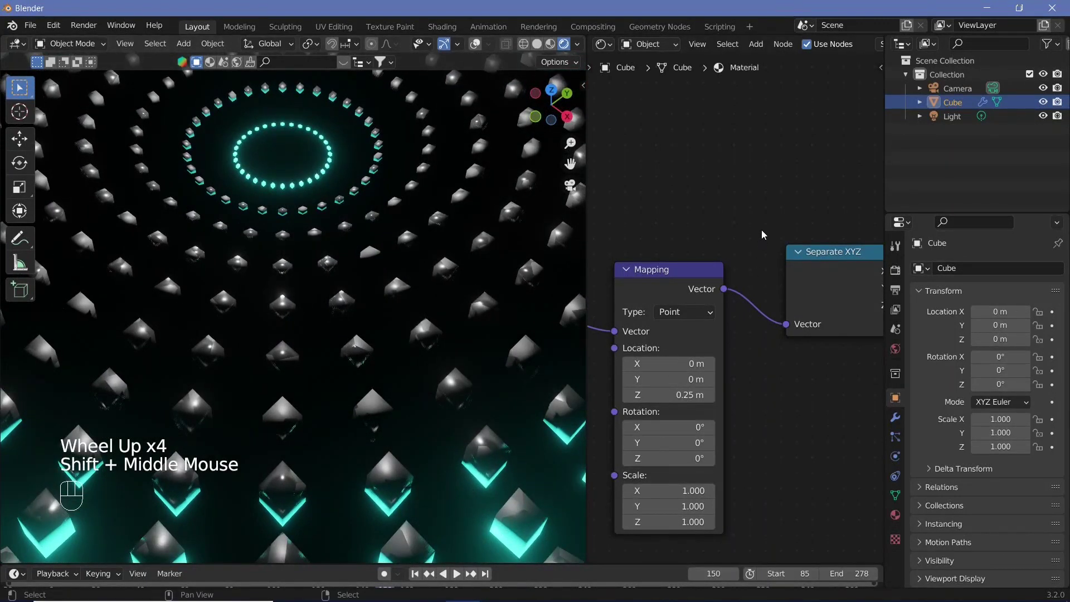
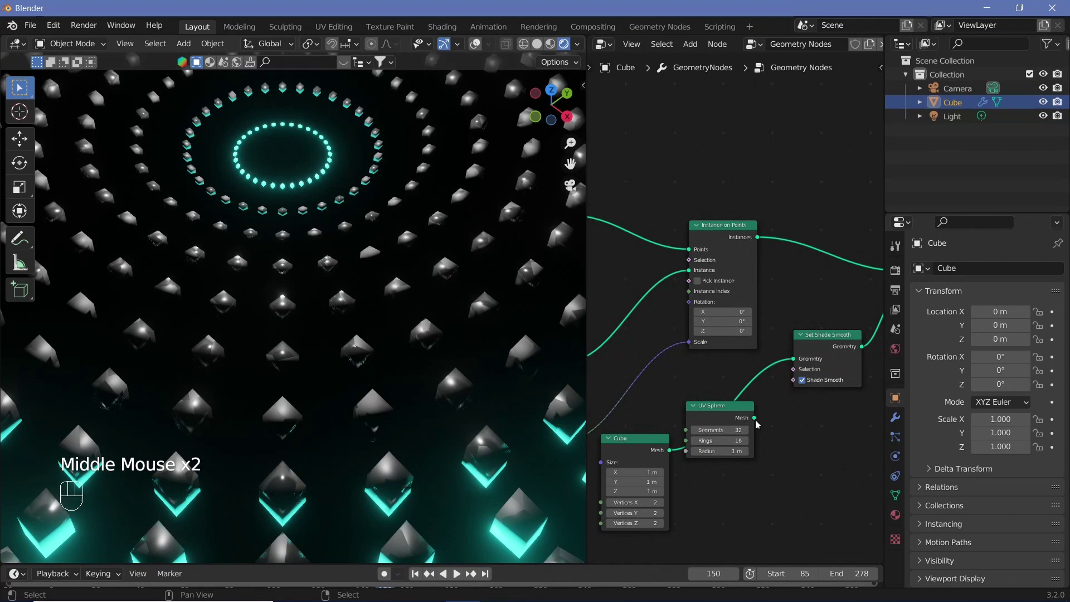
left_click(696, 473)
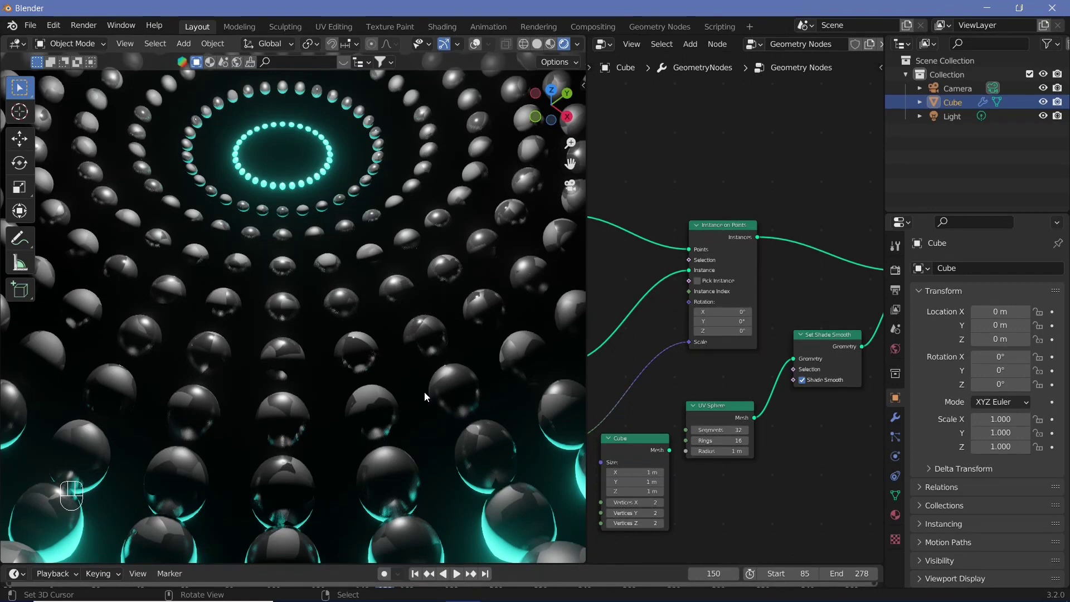
Set the point light to teal at 1000 W, save the file and preview the animation.
scroll("down", 3)
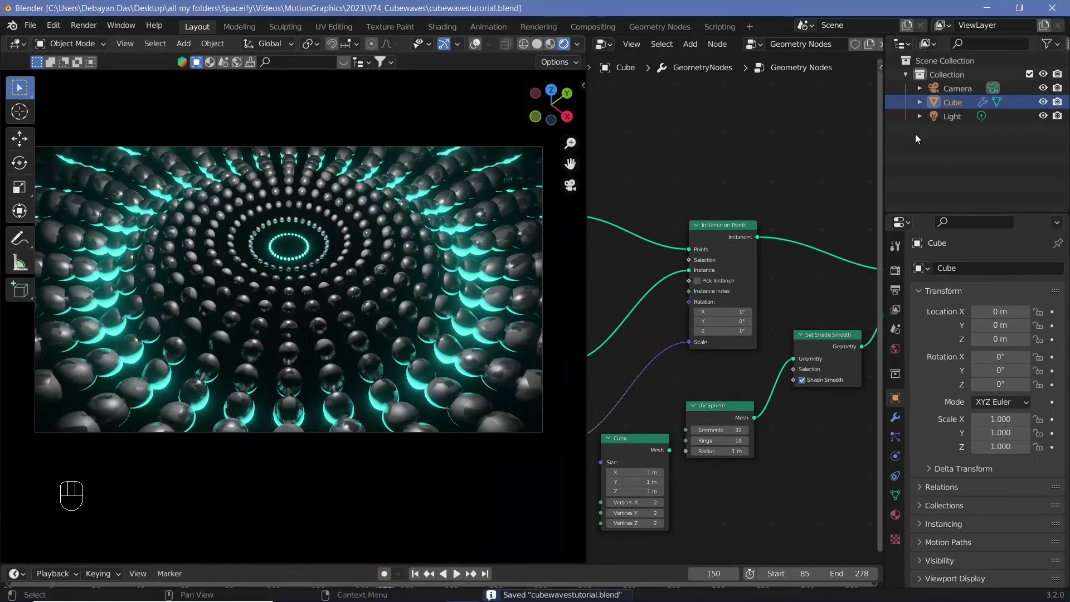
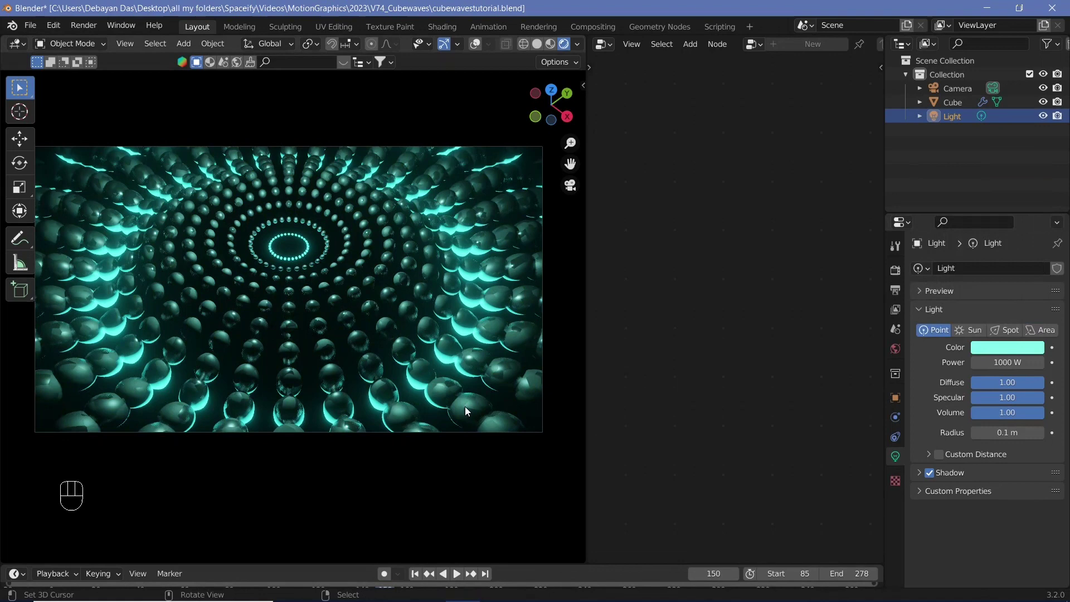
right_click(467, 411)
key("shift+space")
key("shift+space")
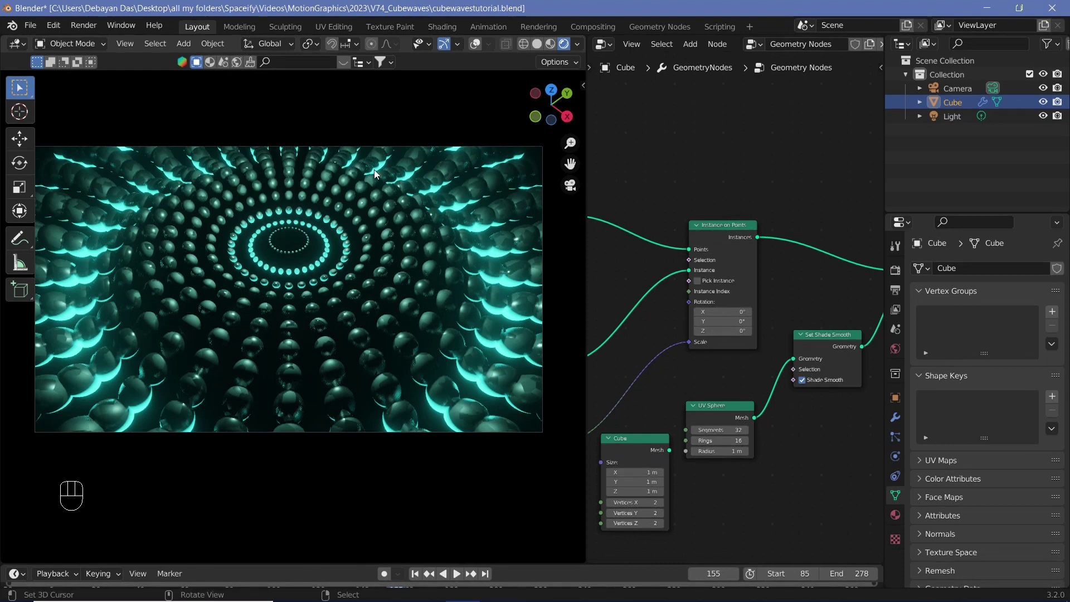
Add a Plane mesh and give it a new material.
left_click(398, 85)
key("shift+a")
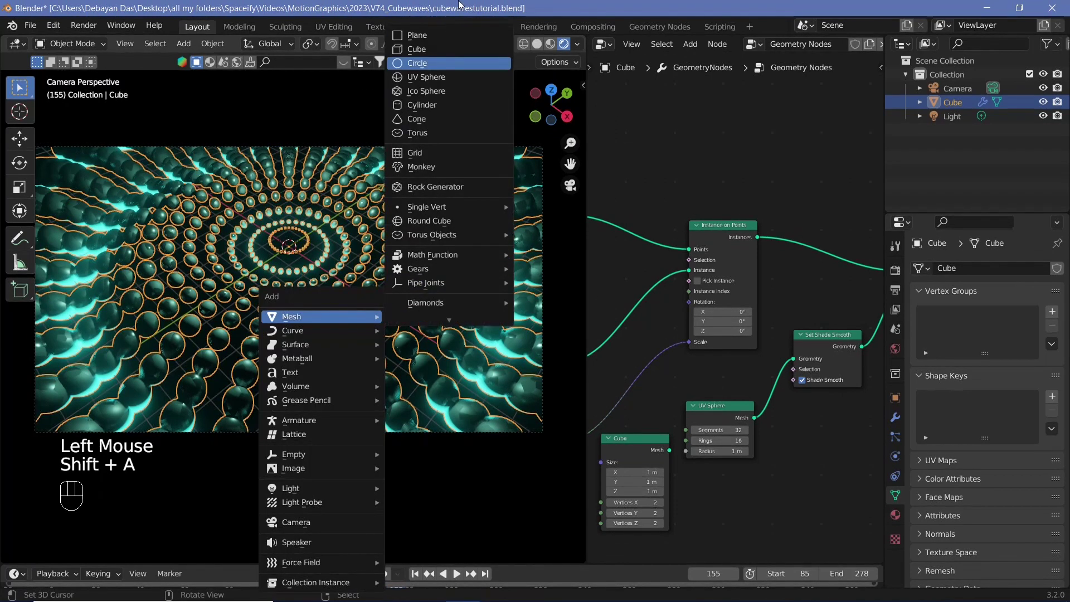
key("s")
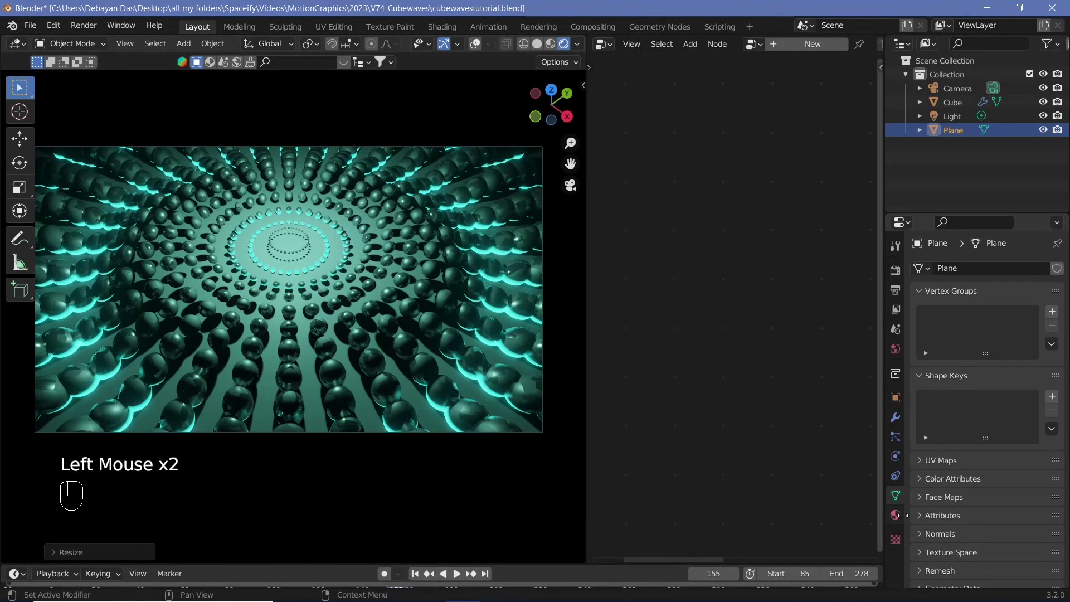
left_click(967, 331)
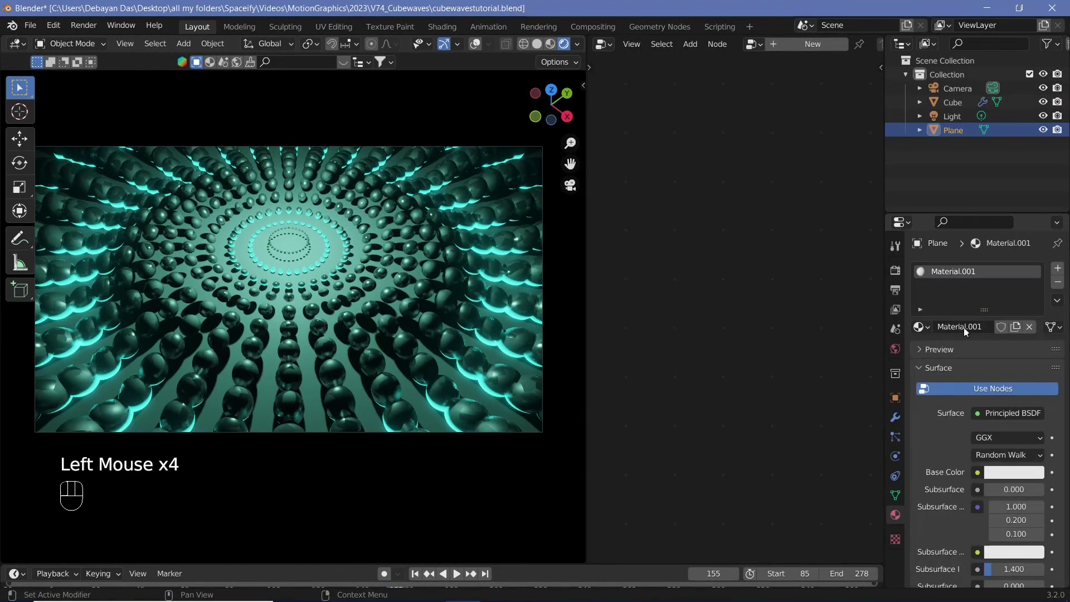
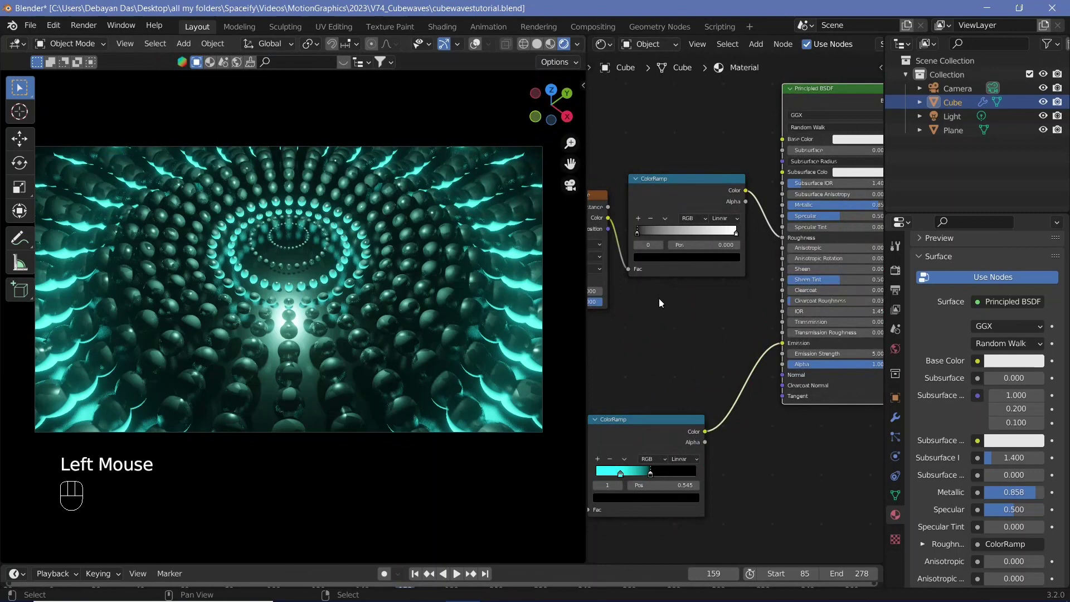
Disconnect the color ramp from Roughness and fix the spheres' roughness at 0.4.
middle_click(776, 293)
left_click_drag(824, 260, 811, 348)
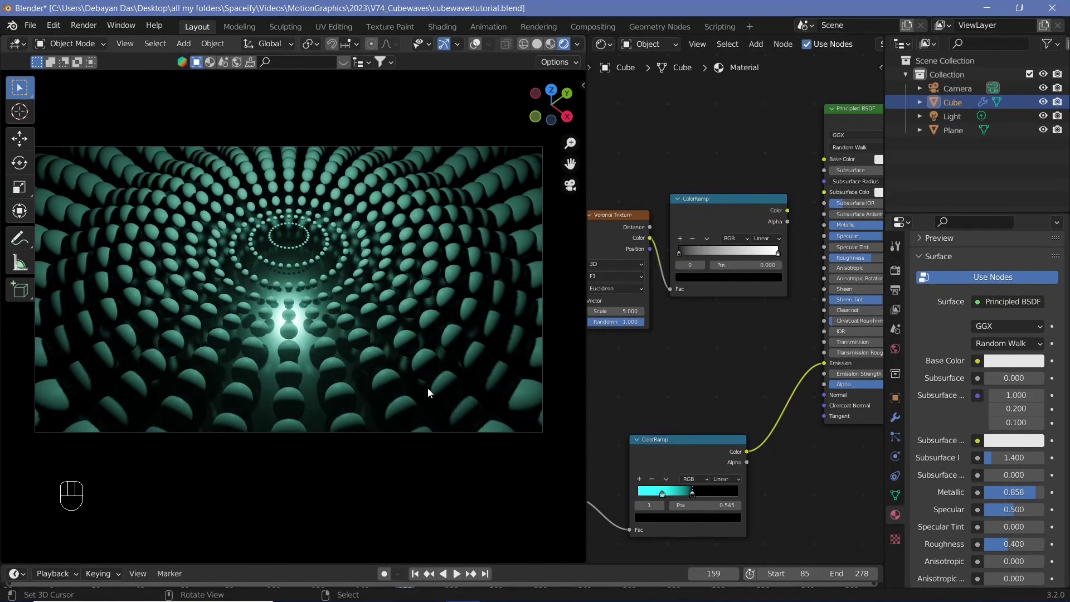